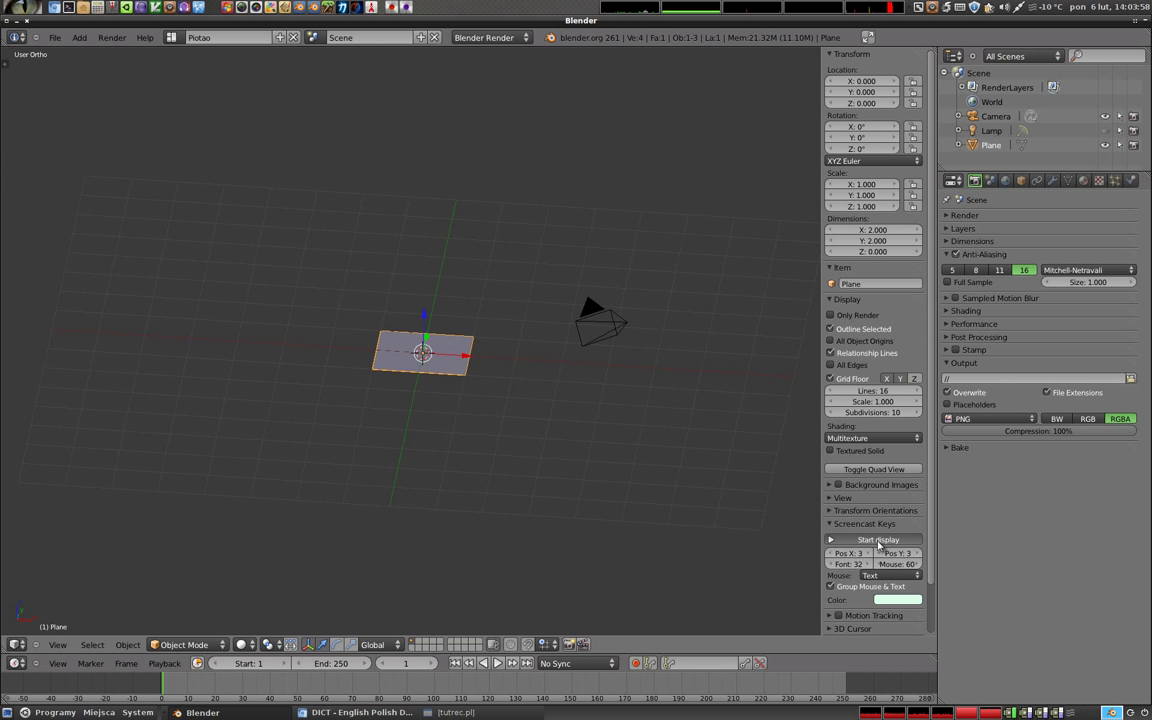
Rotate the plane 90° on Y so it stands upright as the revolve profile.
key(n)
key(r)
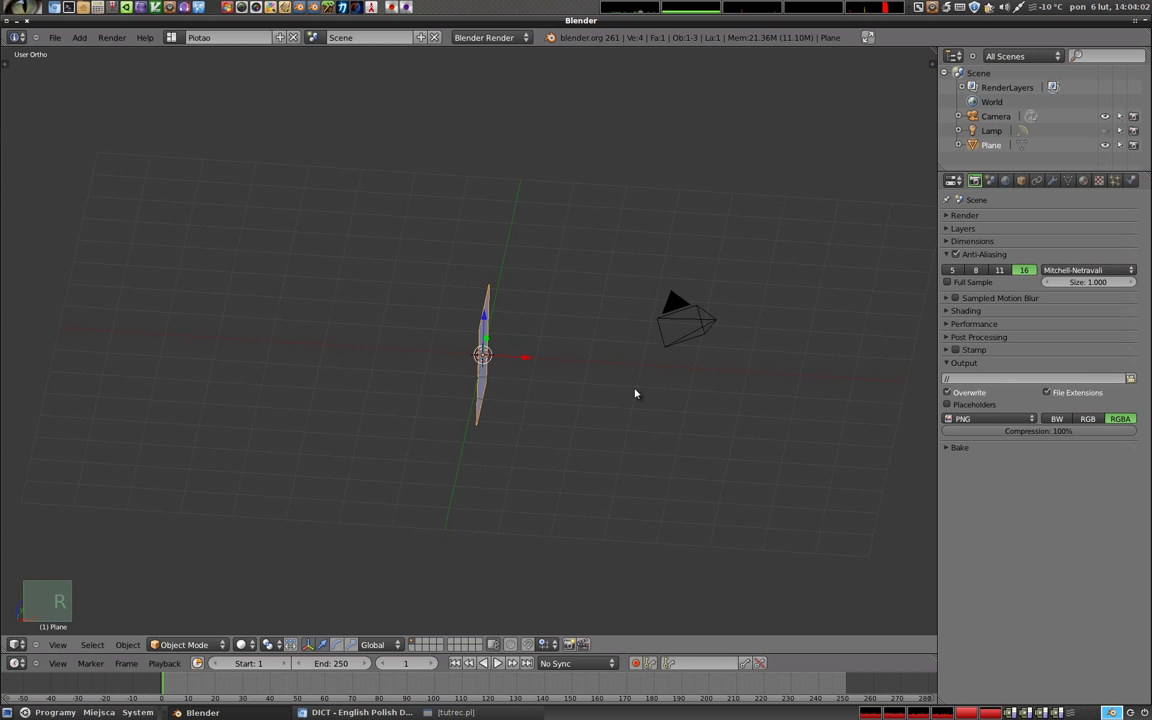
scroll(up, 3)
middle_click(494, 326)
scroll(down, 3)
middle_click(475, 343)
Add a Screw modifier revolving the plane 360° around Z into a ring, then enter Edit Mode.
click(1057, 182)
click(1043, 229)
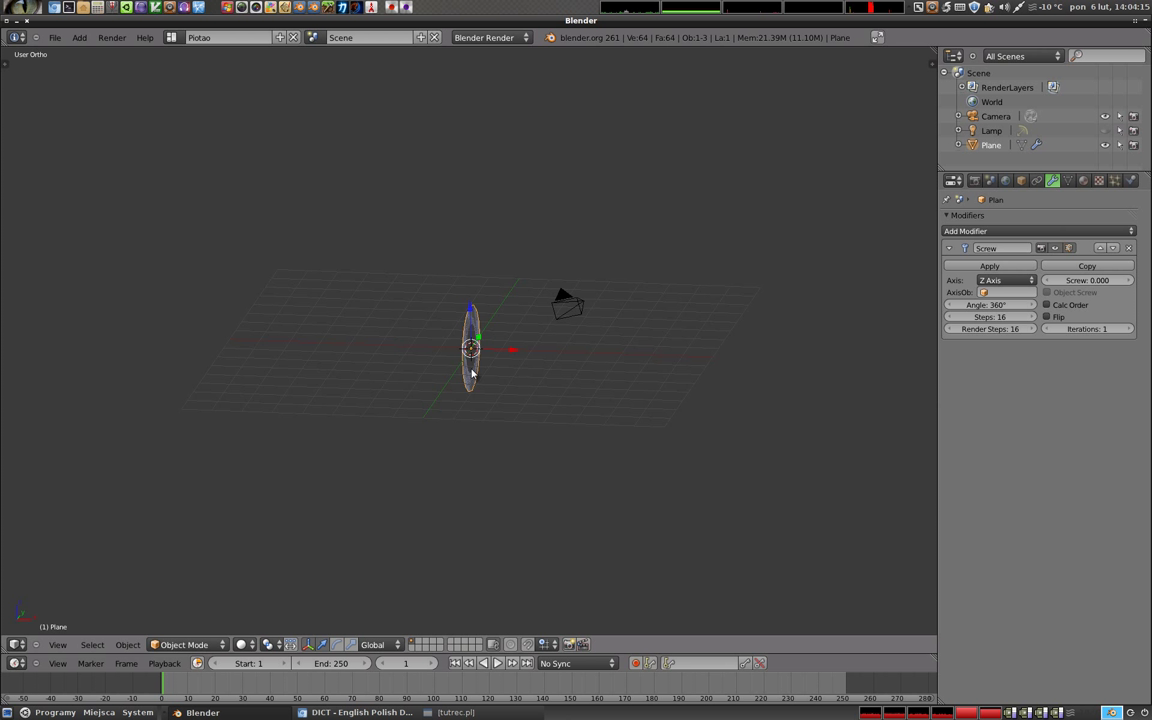
scroll(up, 3)
middle_click(565, 366)
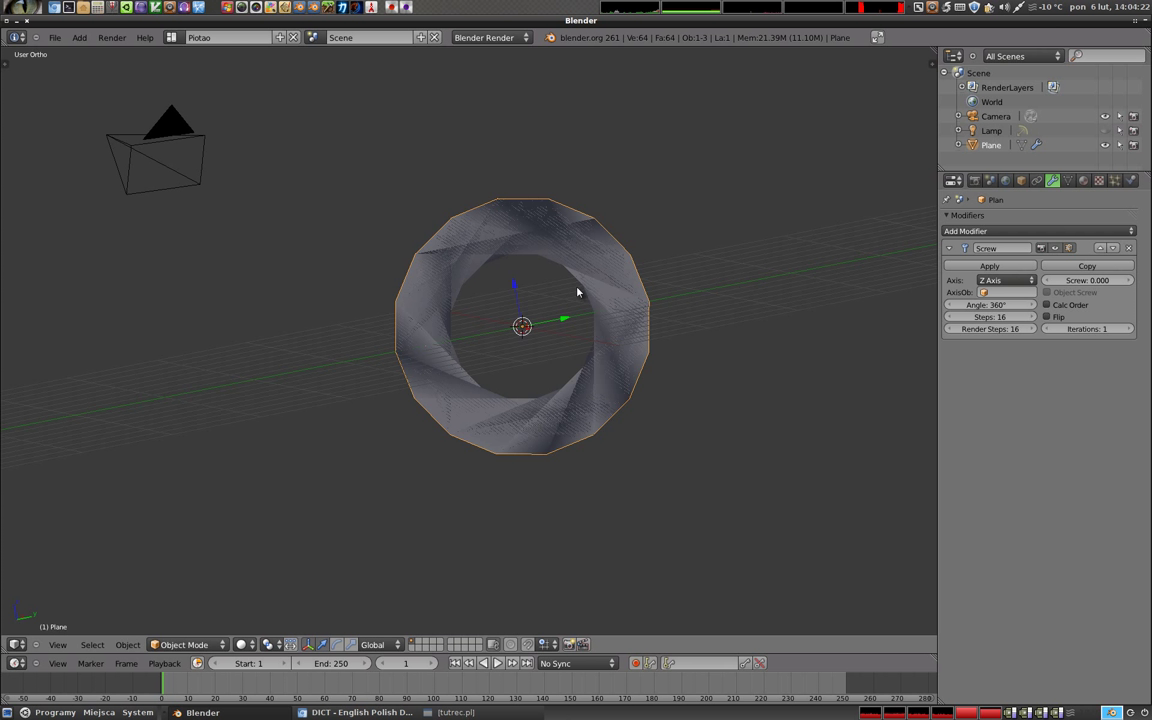
middle_click(588, 345)
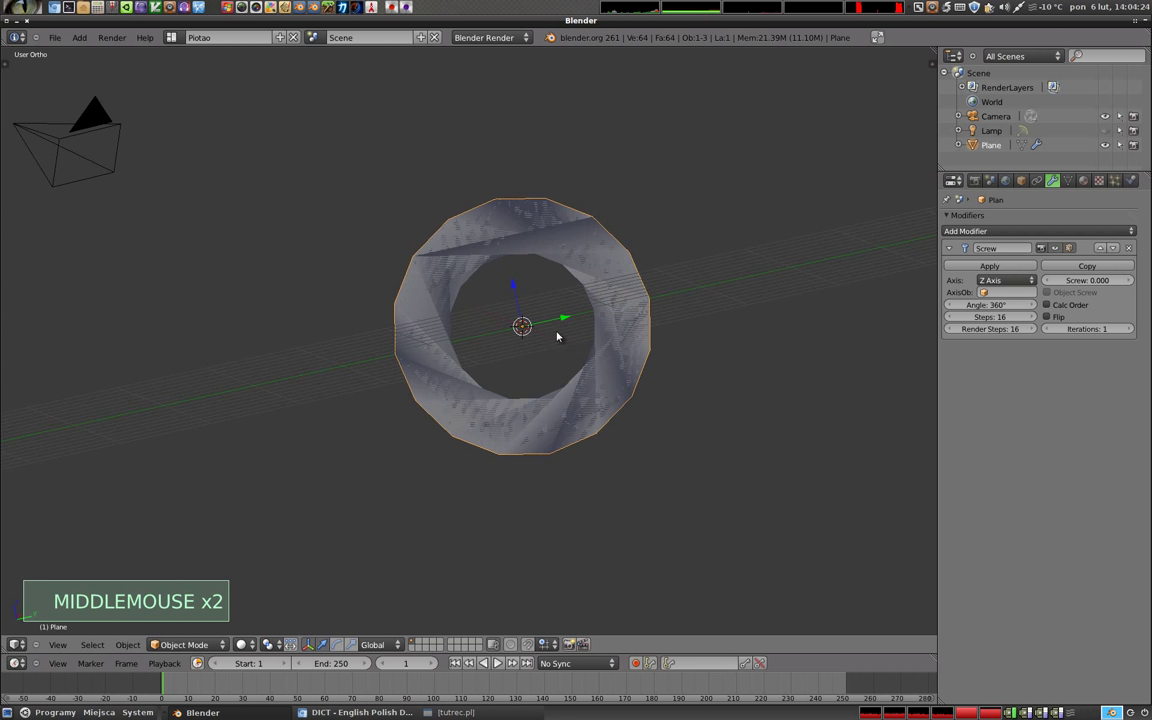
key(z)
middle_click(465, 265)
key(Tab)
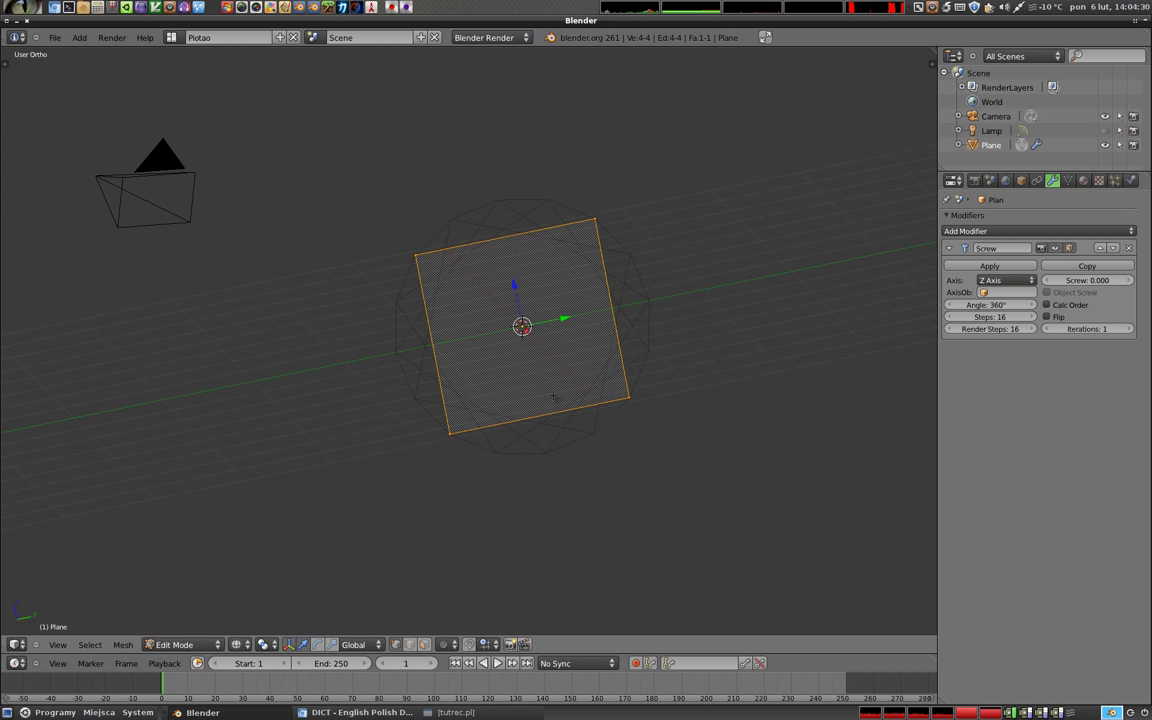
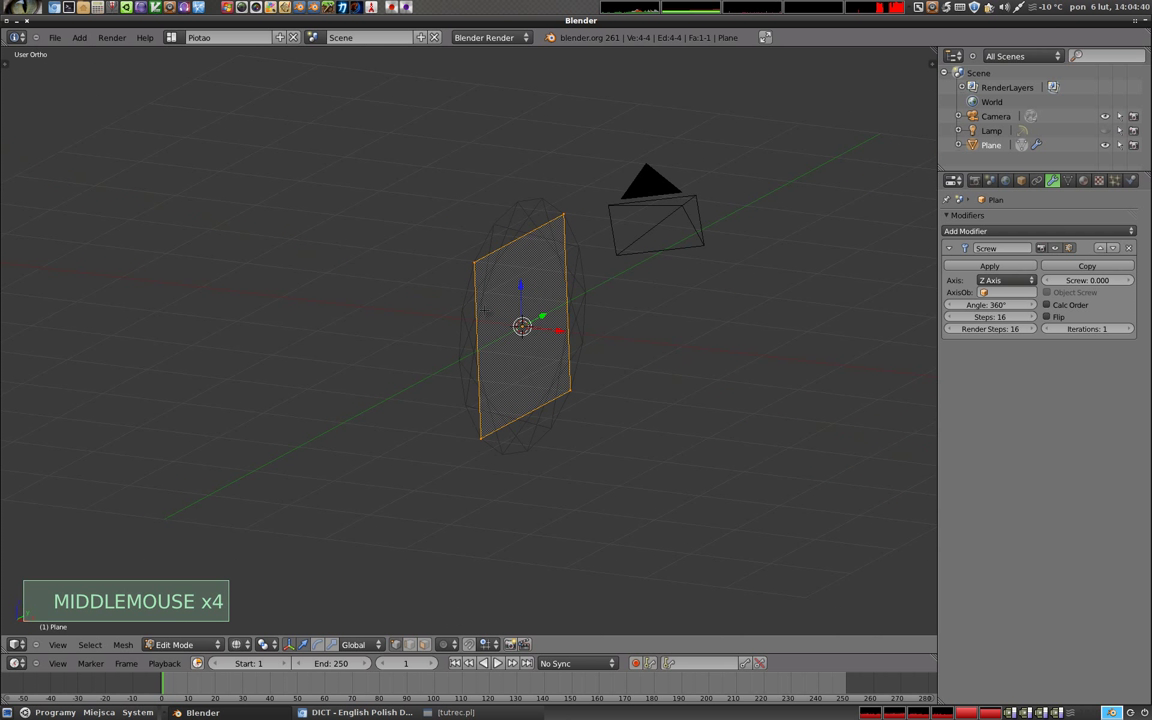
Leave Edit Mode and inspect the plane's rotation values in the Object properties.
key(Tab)
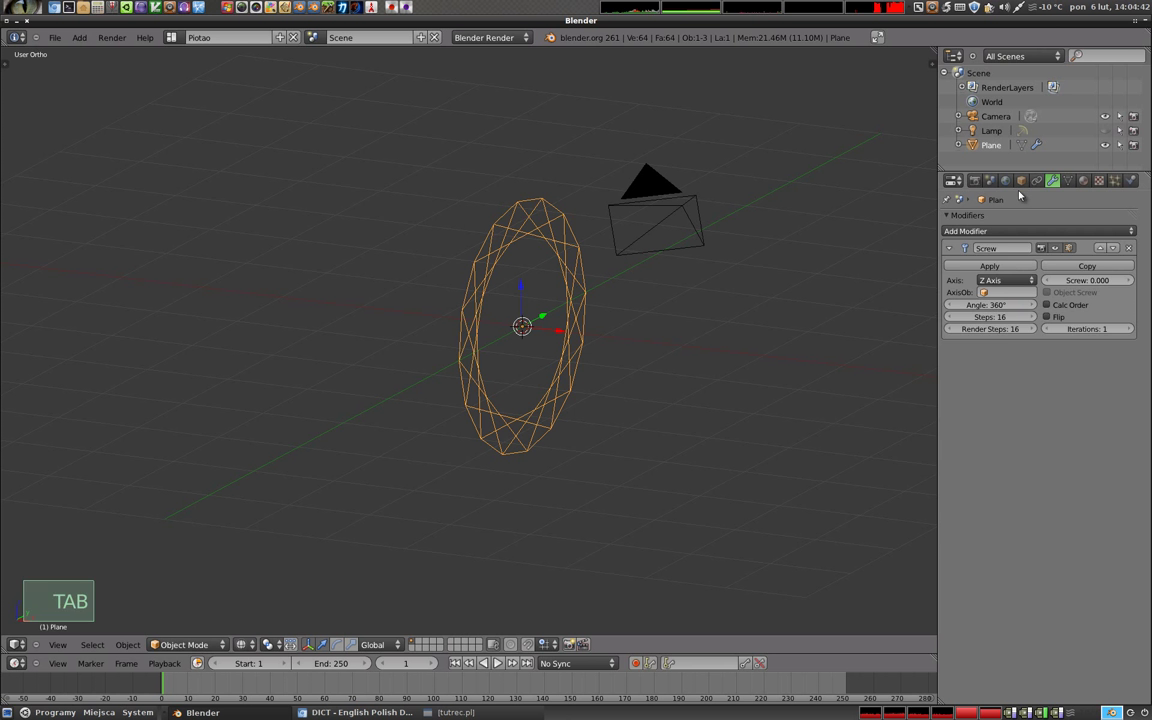
click(1026, 183)
click(952, 482)
middle_click(549, 431)
middle_click(538, 115)
middle_click(493, 407)
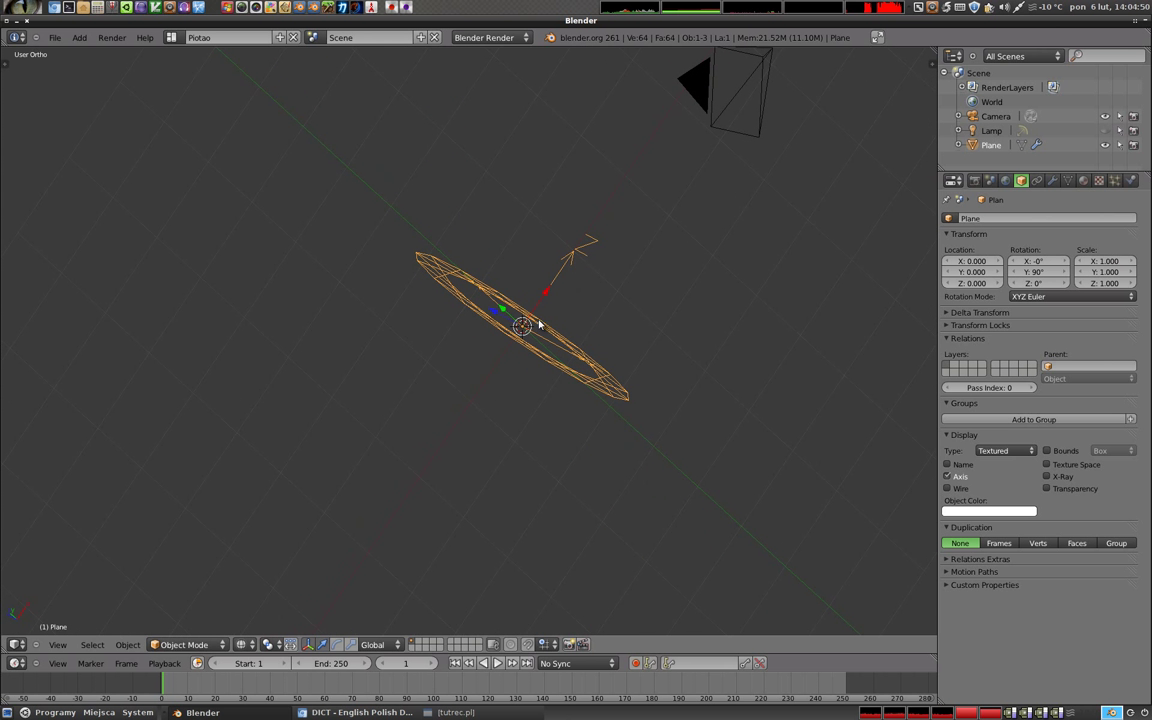
middle_click(834, 383)
middle_click(608, 282)
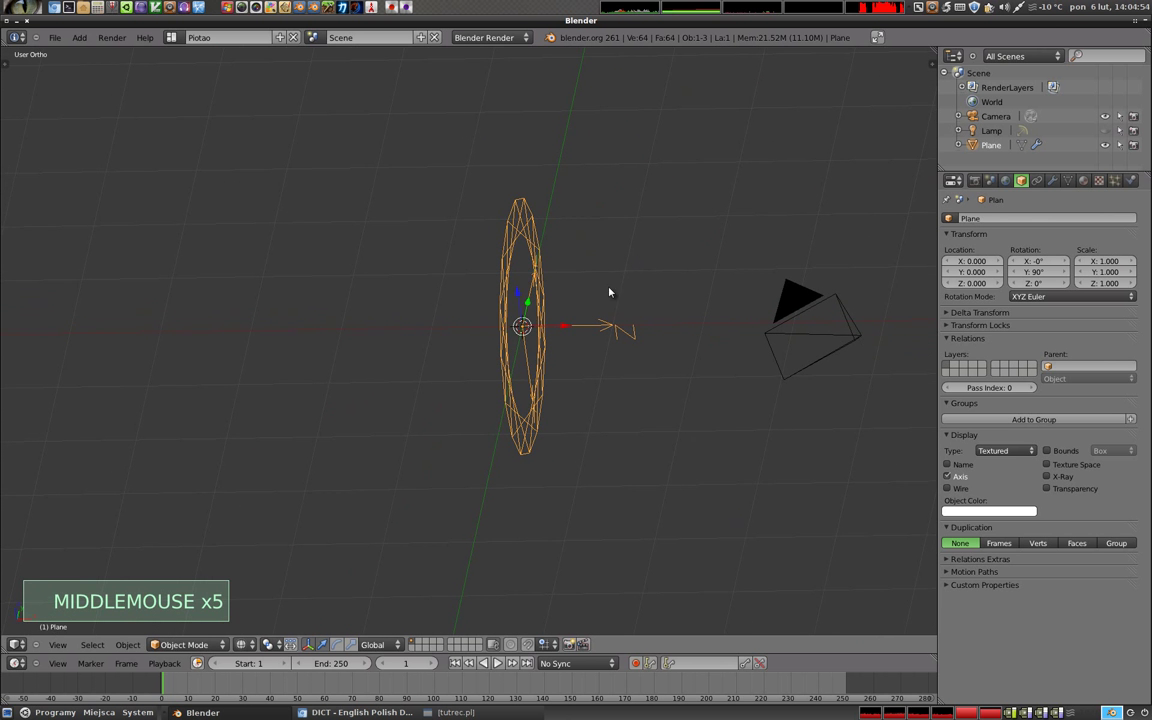
scroll(down, 3)
middle_click(585, 377)
middle_click(563, 242)
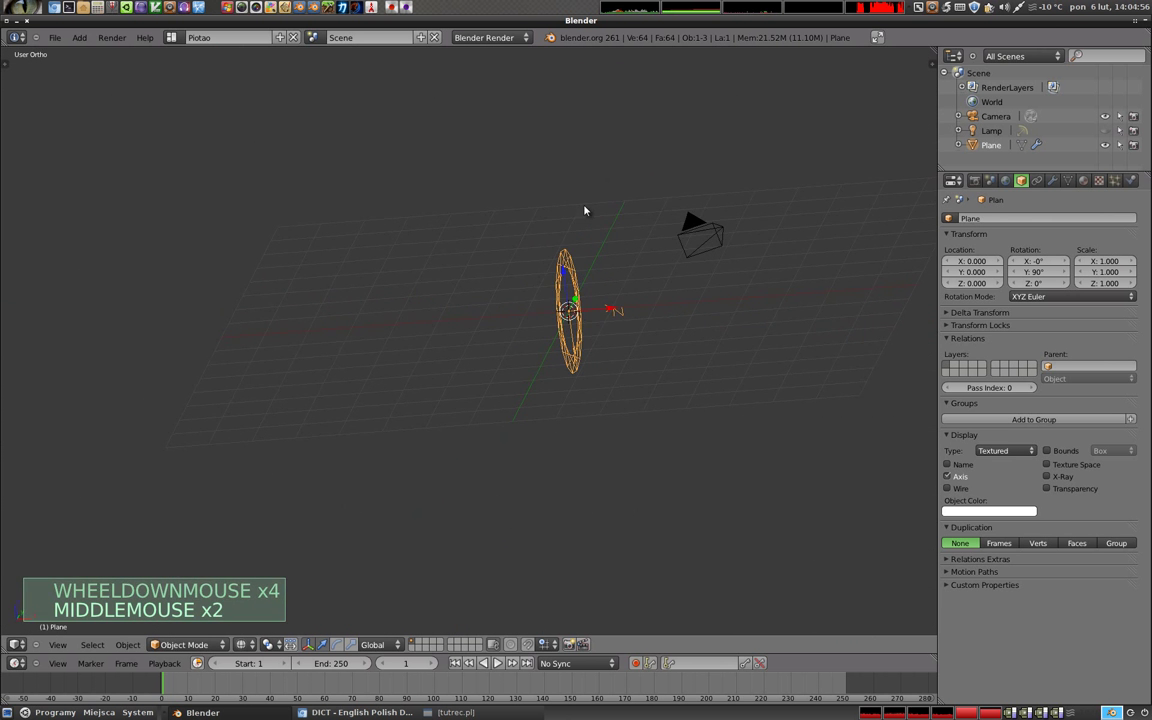
middle_click(649, 346)
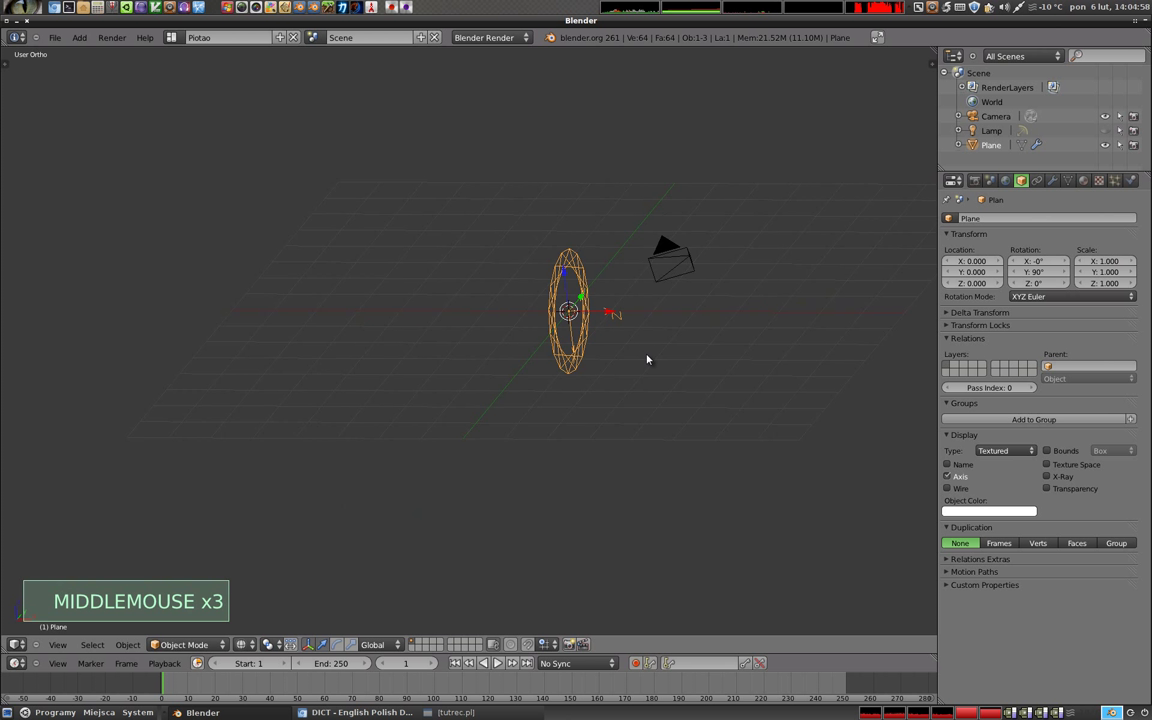
Zero the plane's rotation so the revolve forms an upright cylinder, shown in solid shading.
key(ctrl+a)
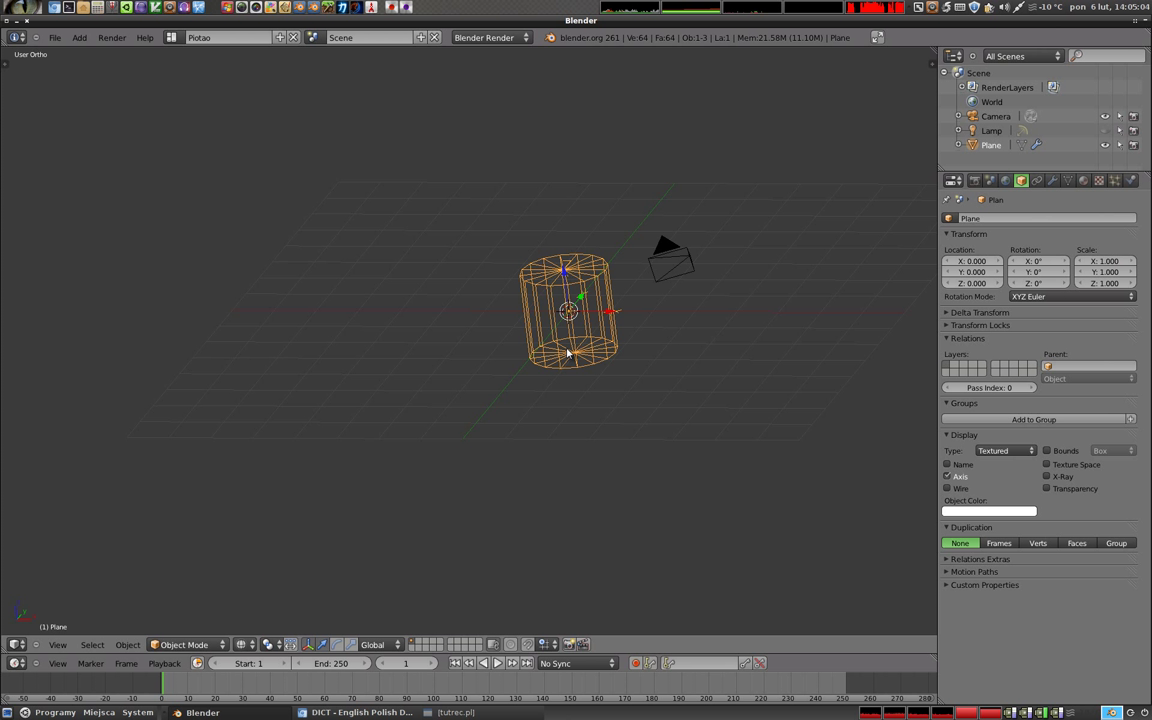
middle_click(625, 316)
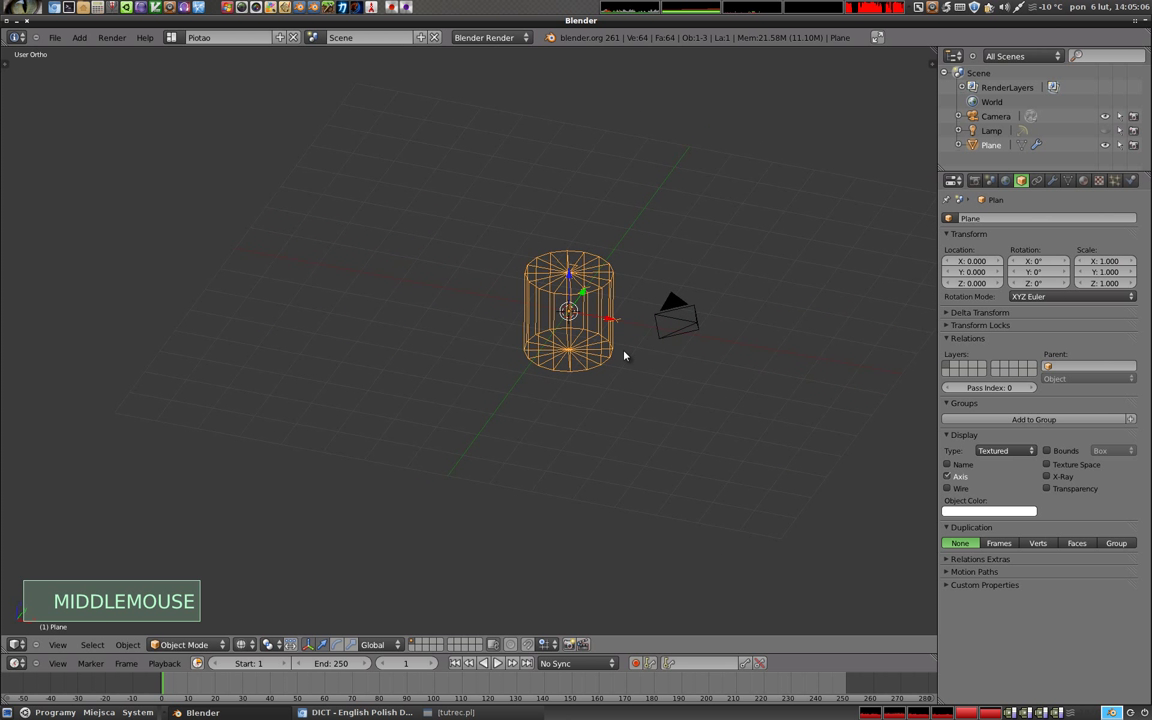
scroll(up, 3)
middle_click(601, 264)
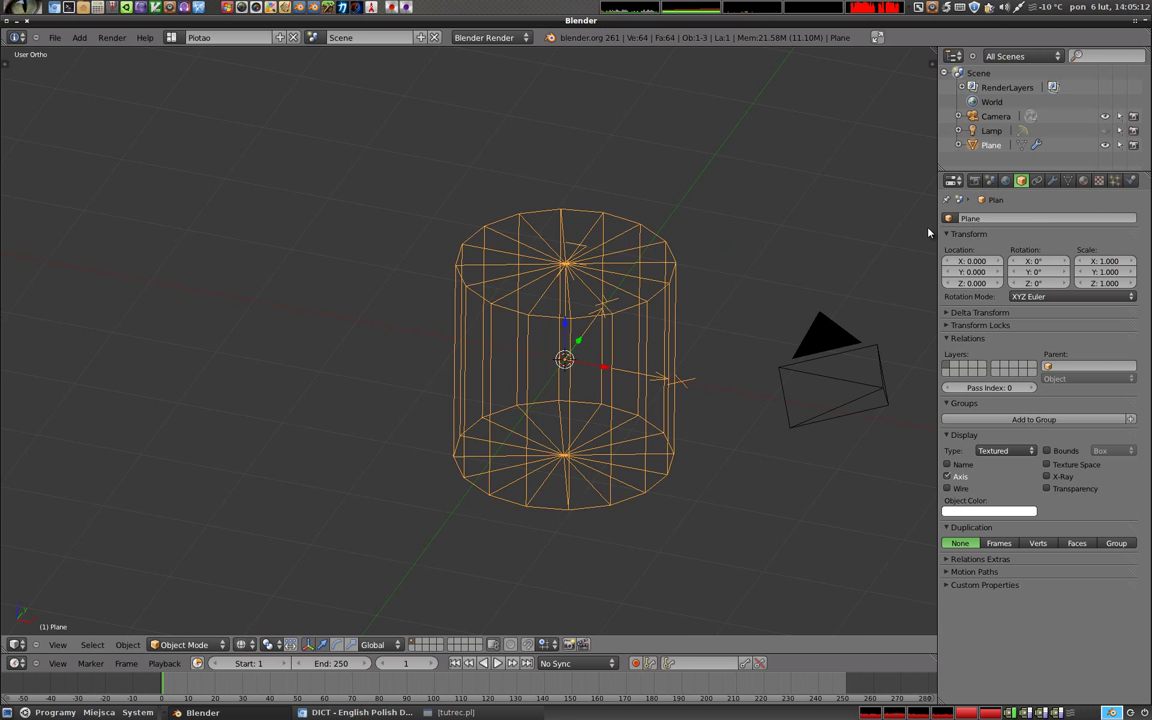
key(z)
middle_click(523, 396)
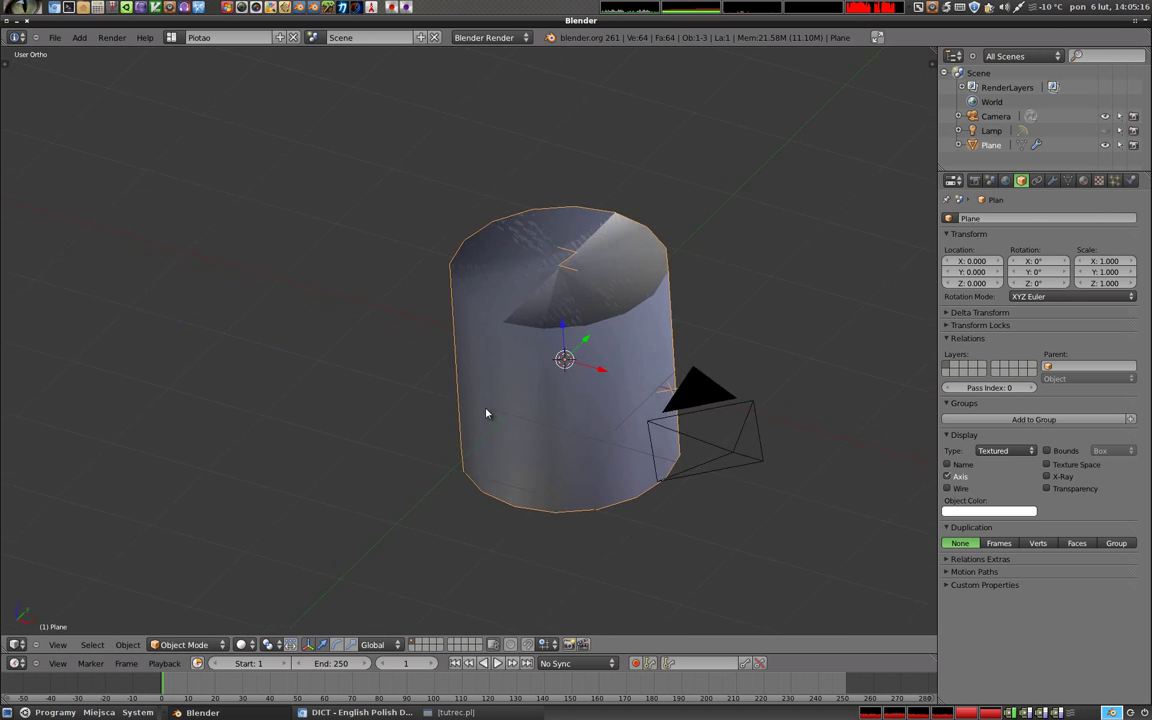
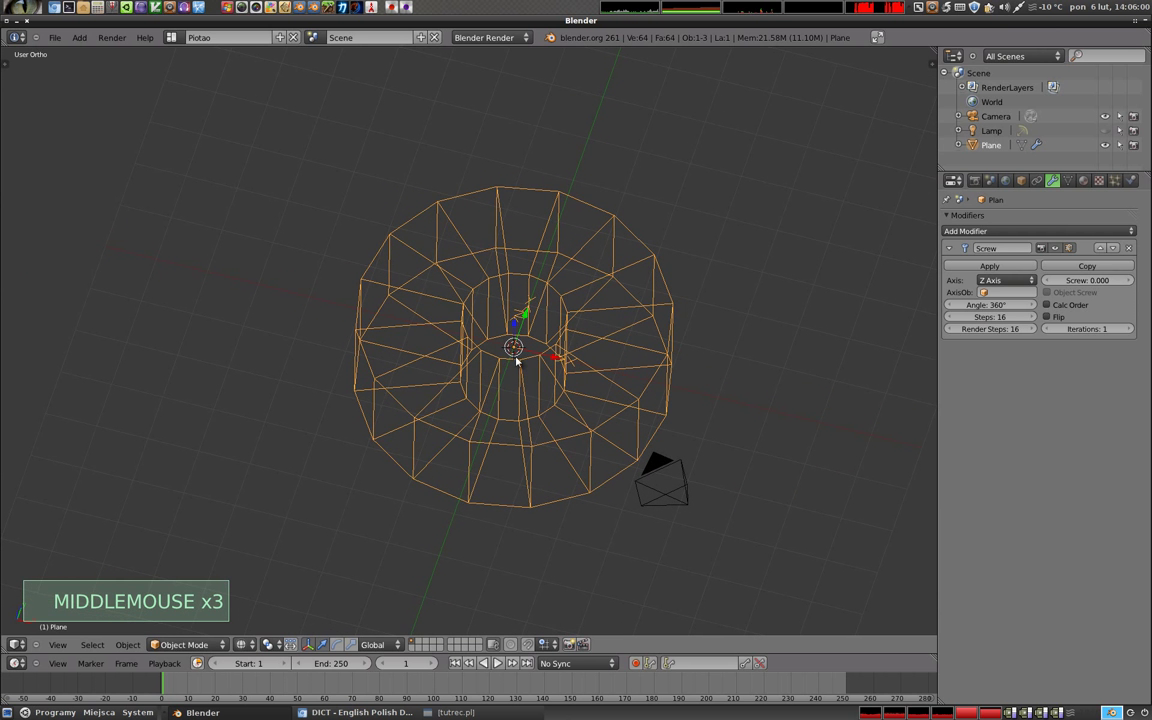
Show the off-centre revolved ring in solid shading and orbit around it.
key(z)
middle_click(477, 391)
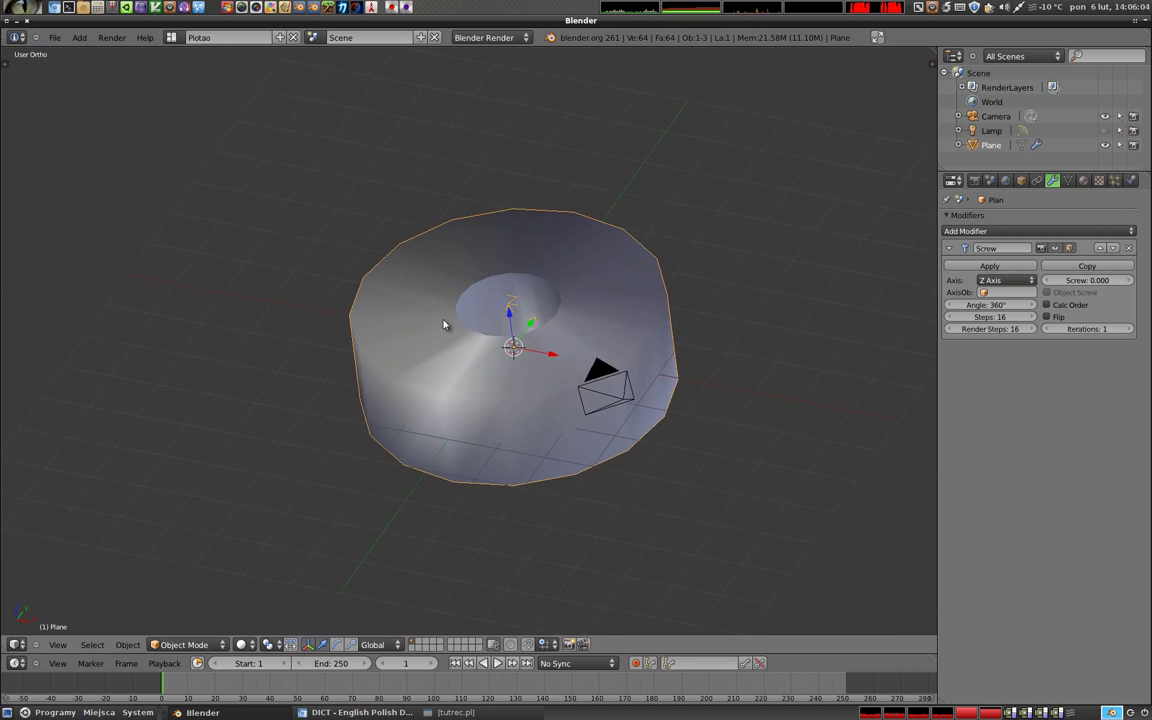
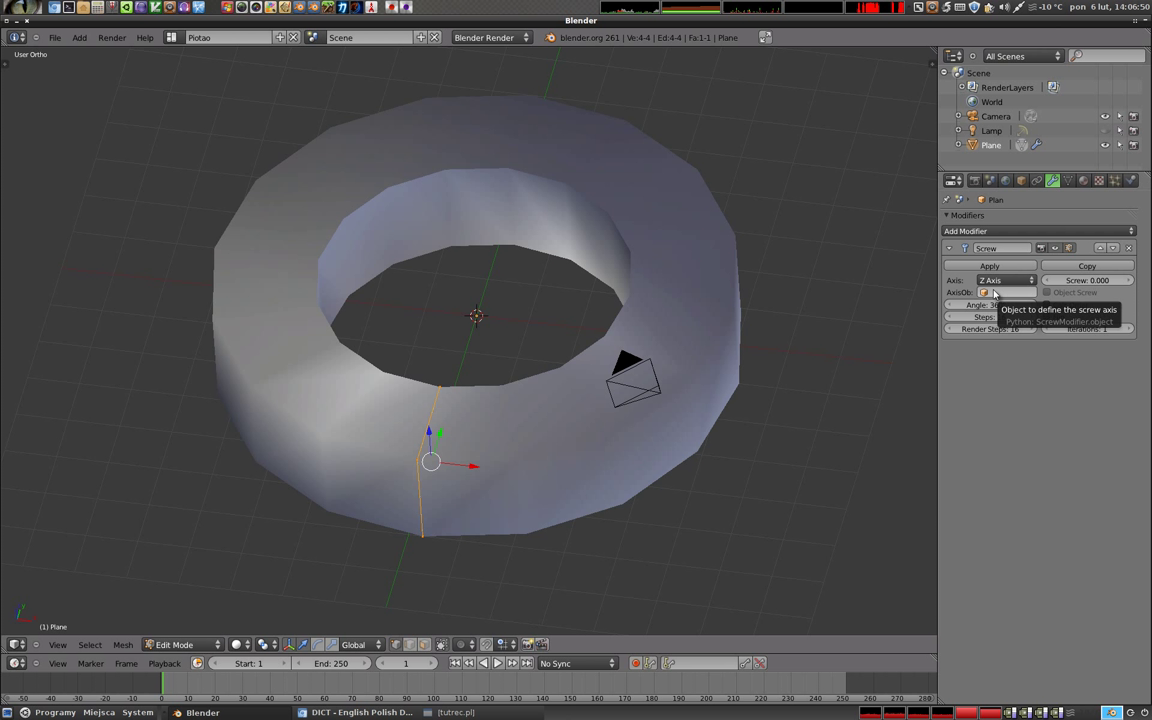
key(shift+a)
key(Escape)
key(Tab)
key(shift+a)
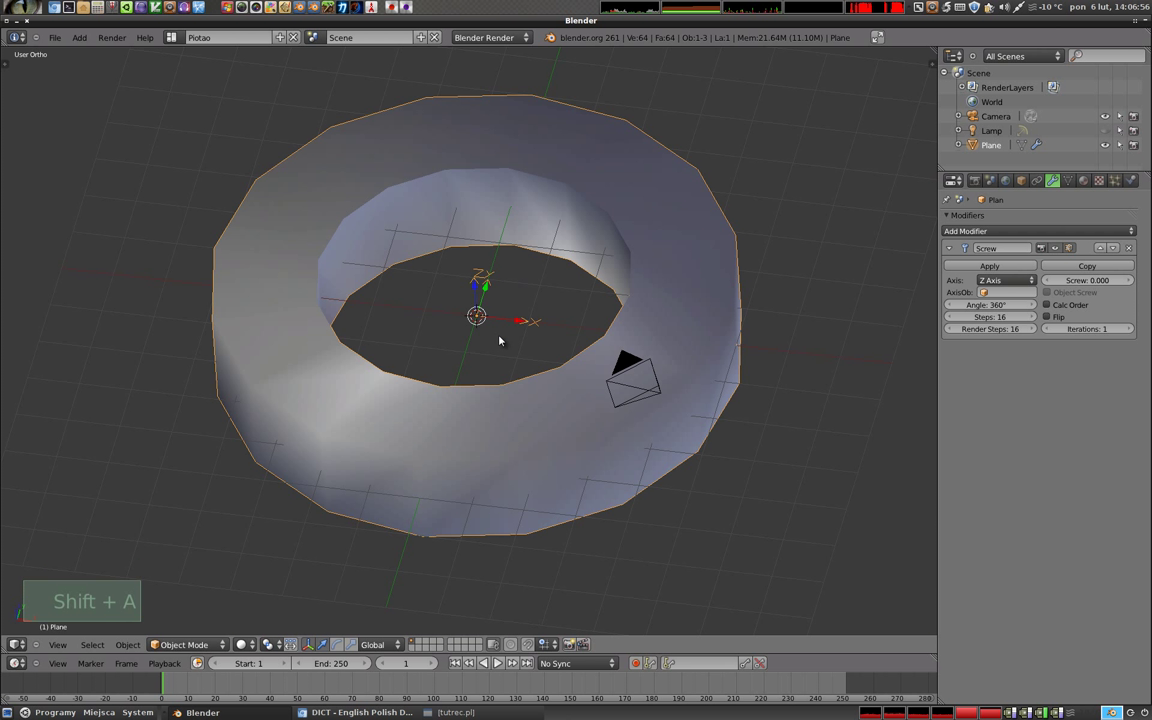
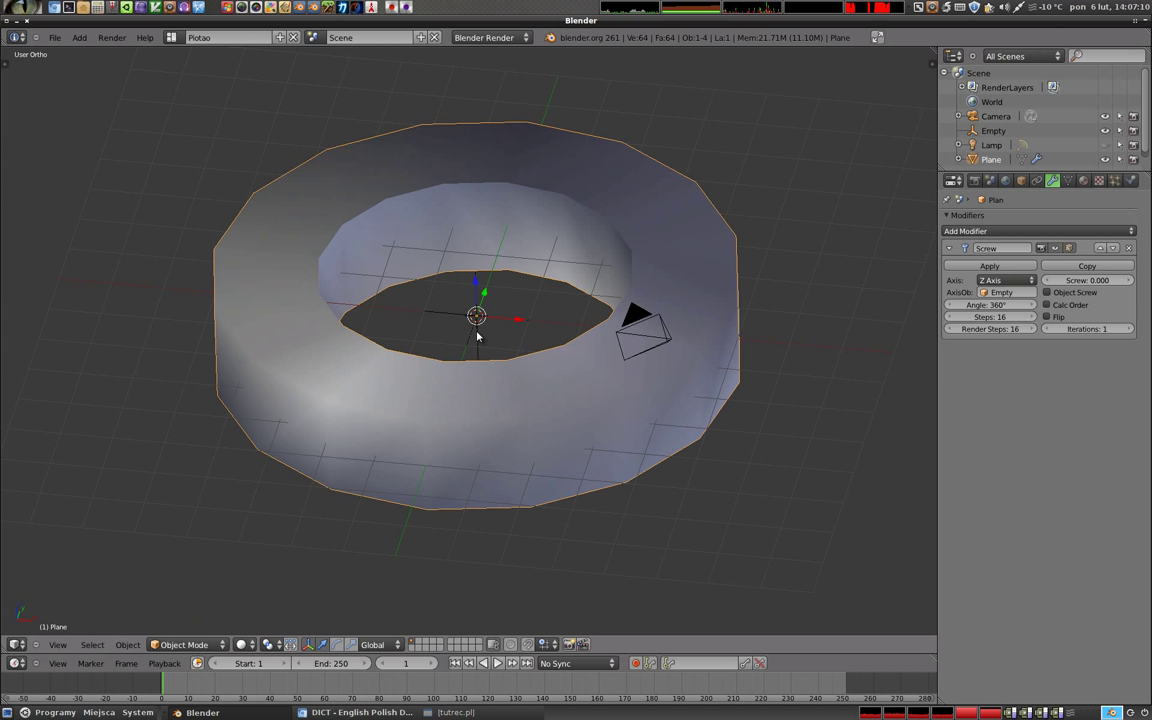
right_click(458, 313)
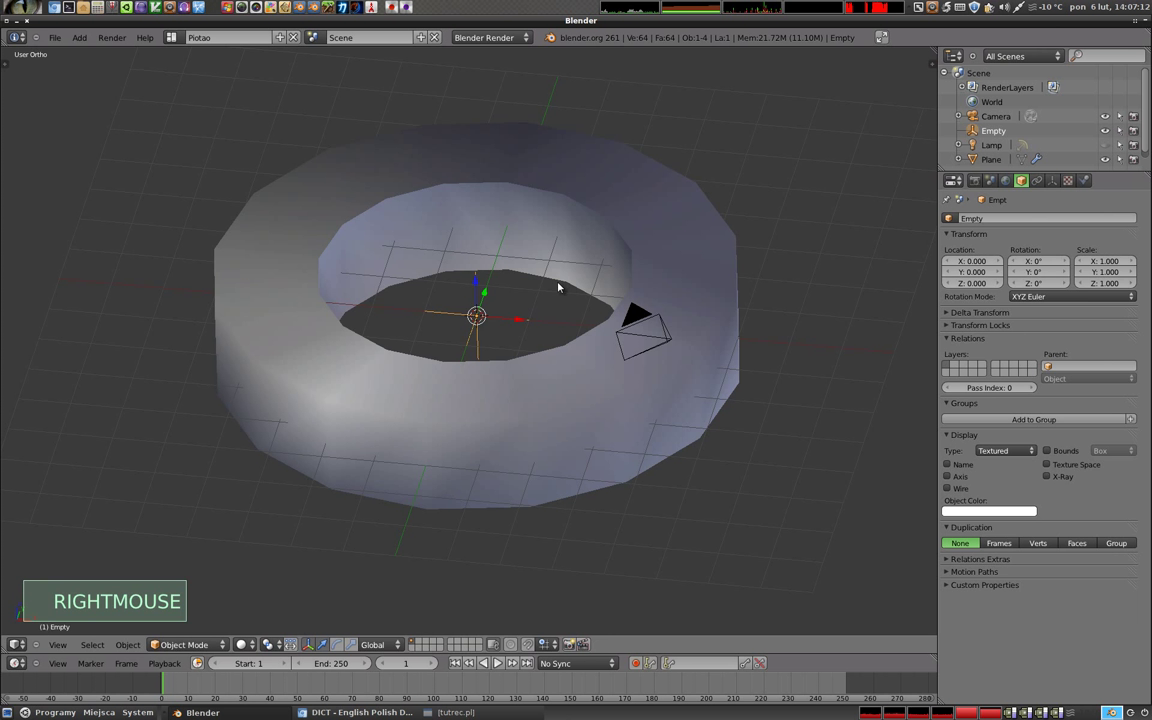
key(r)
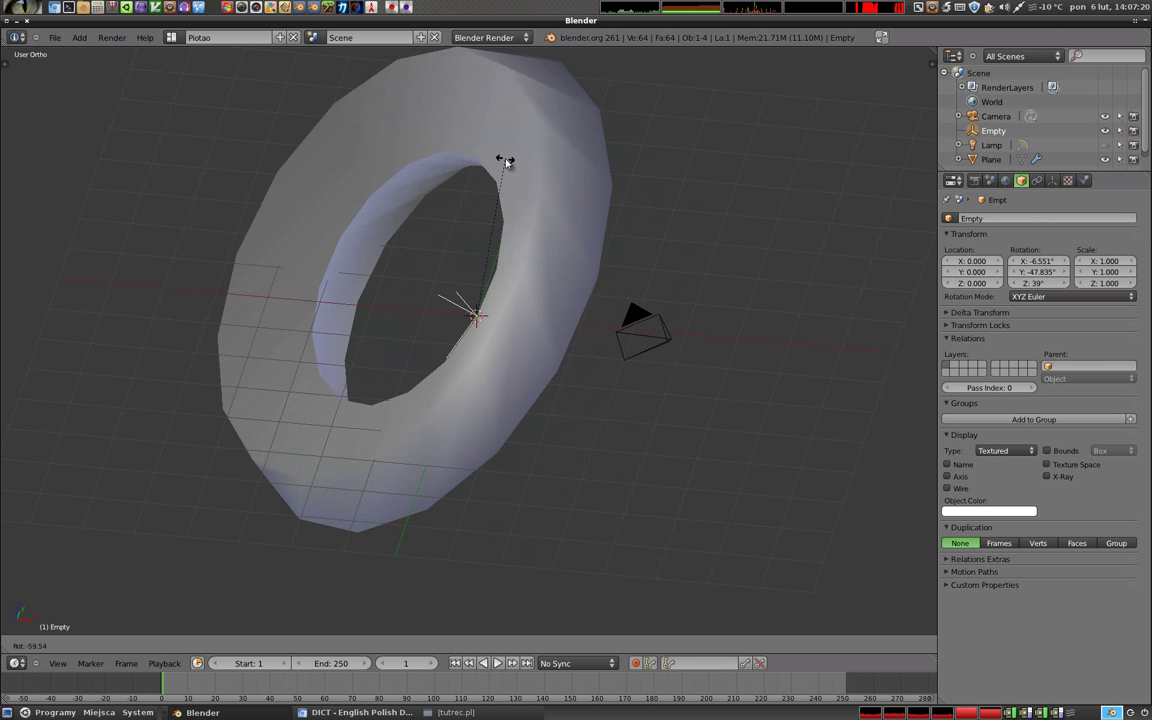
key(r)
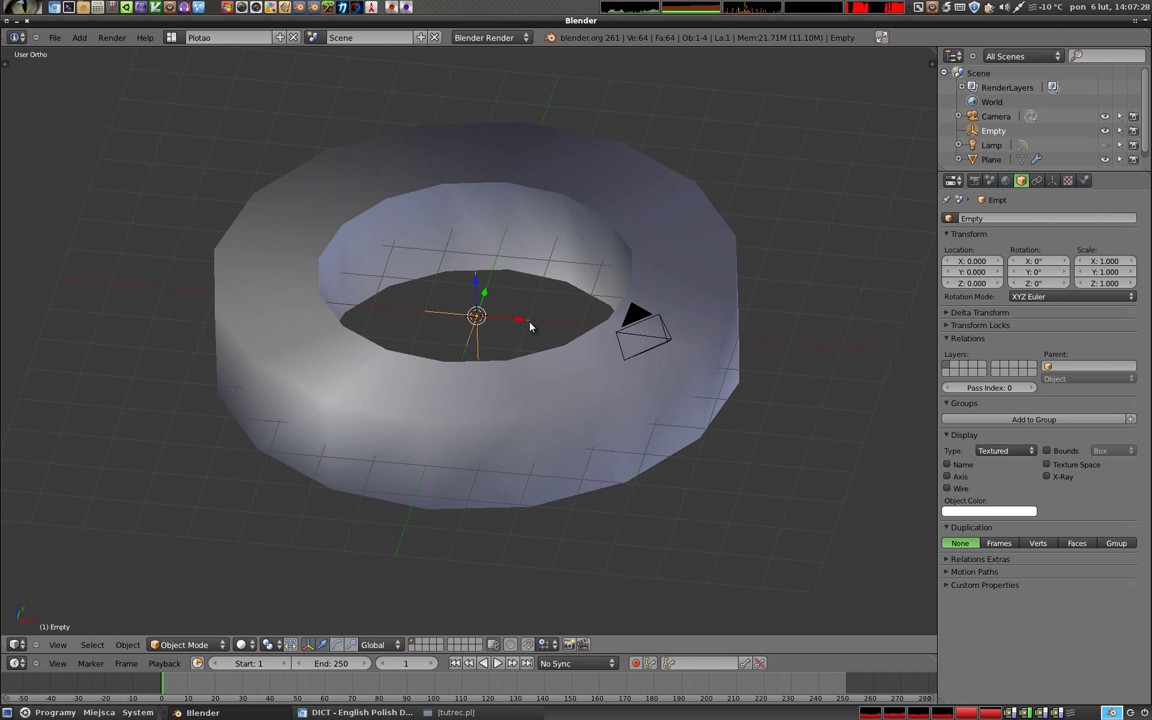
key(x)
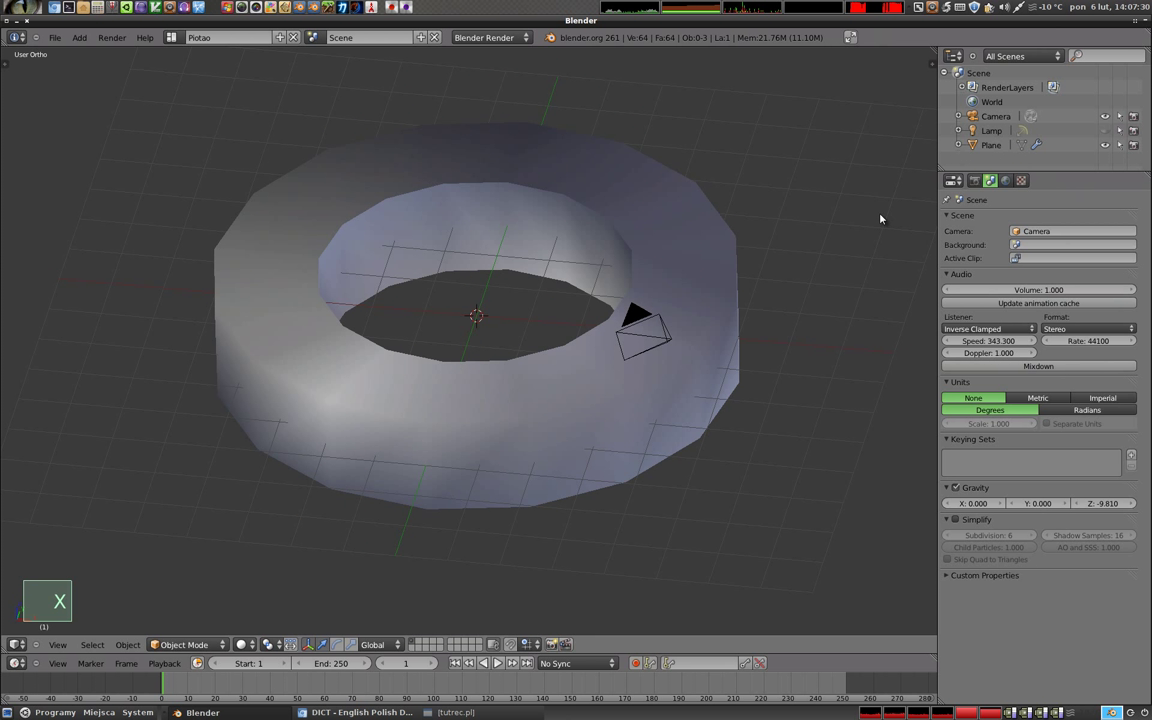
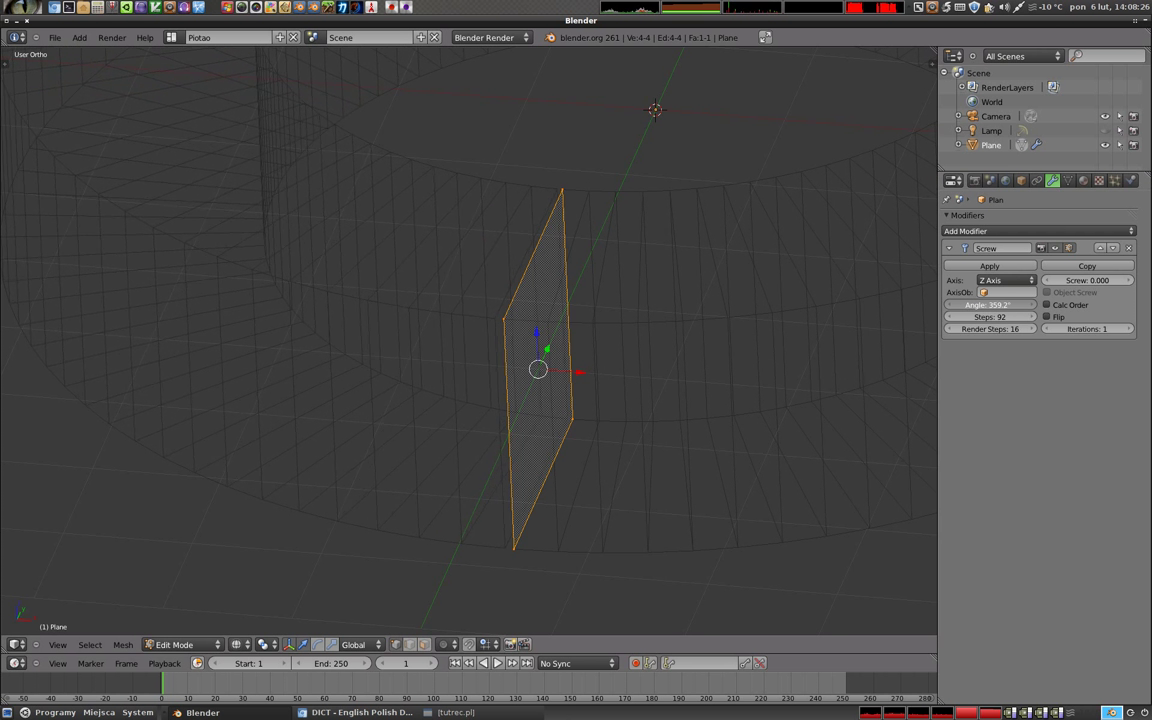
Leave Edit Mode, select the Camera and view the 92-step ring through it.
scroll(down, 3)
key(t)
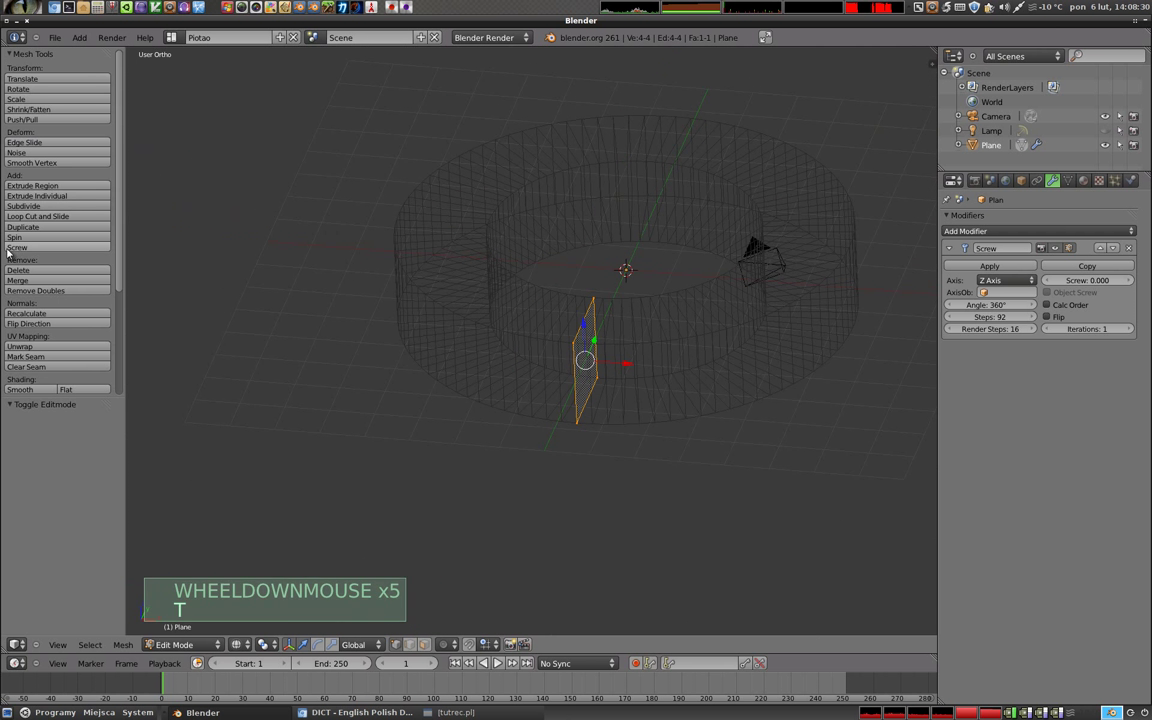
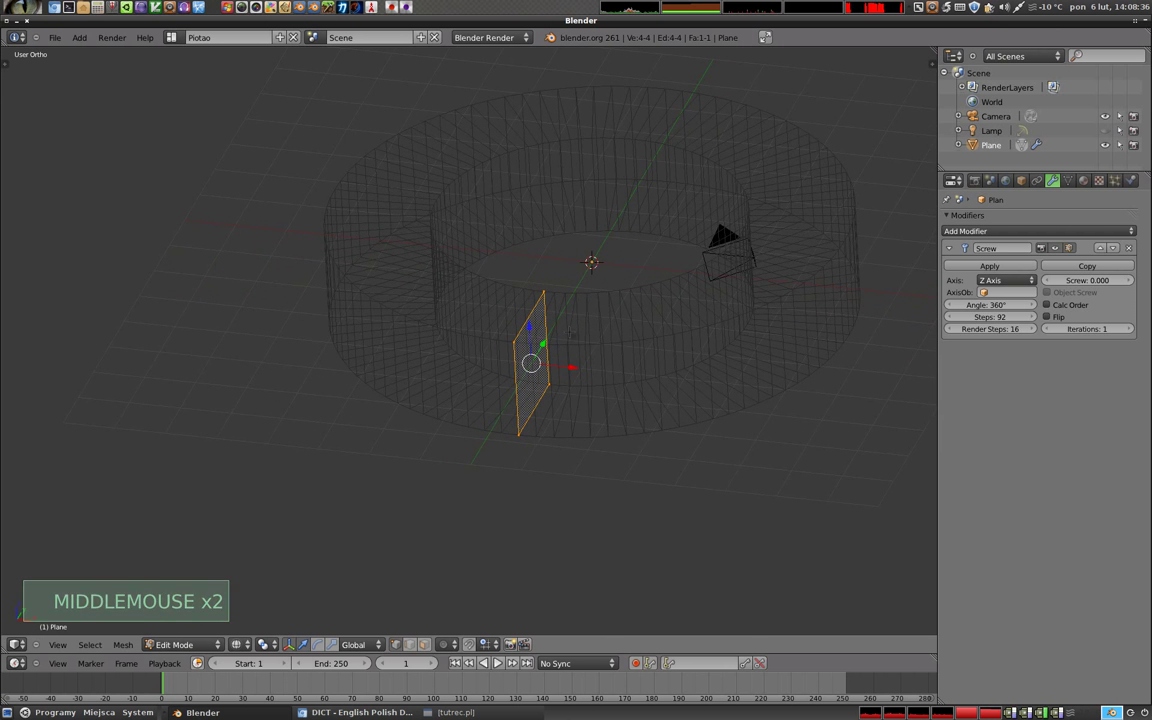
key(KP_0)
key(Tab)
right_click(564, 211)
key(g)
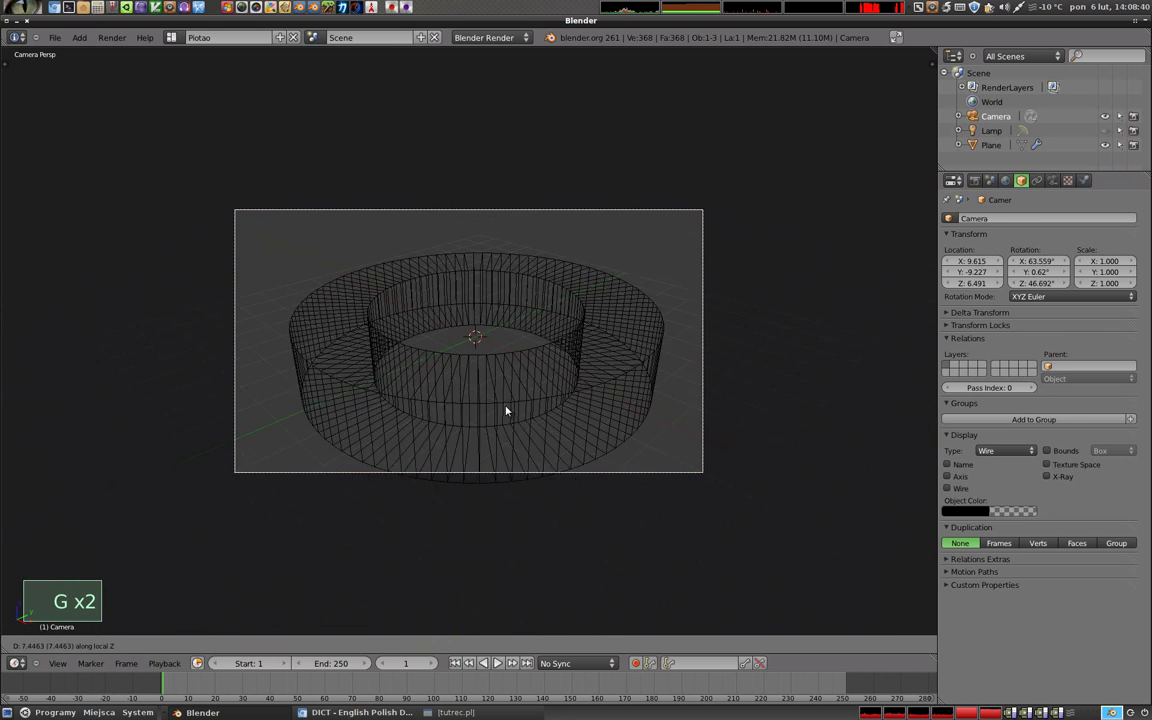
Render the ring from the camera and return to the scene.
click(497, 376)
key(z)
right_click(535, 375)
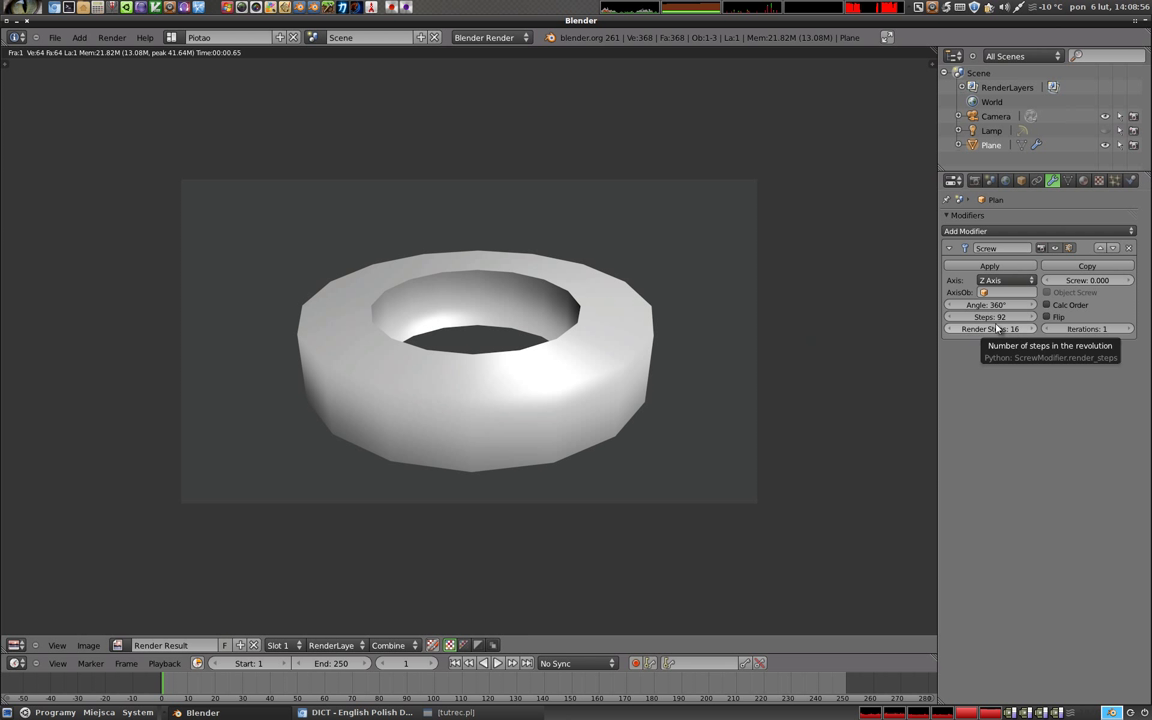
key(Escape)
Set the Screw modifier's Steps and Render Steps both to 80.
click(989, 318)
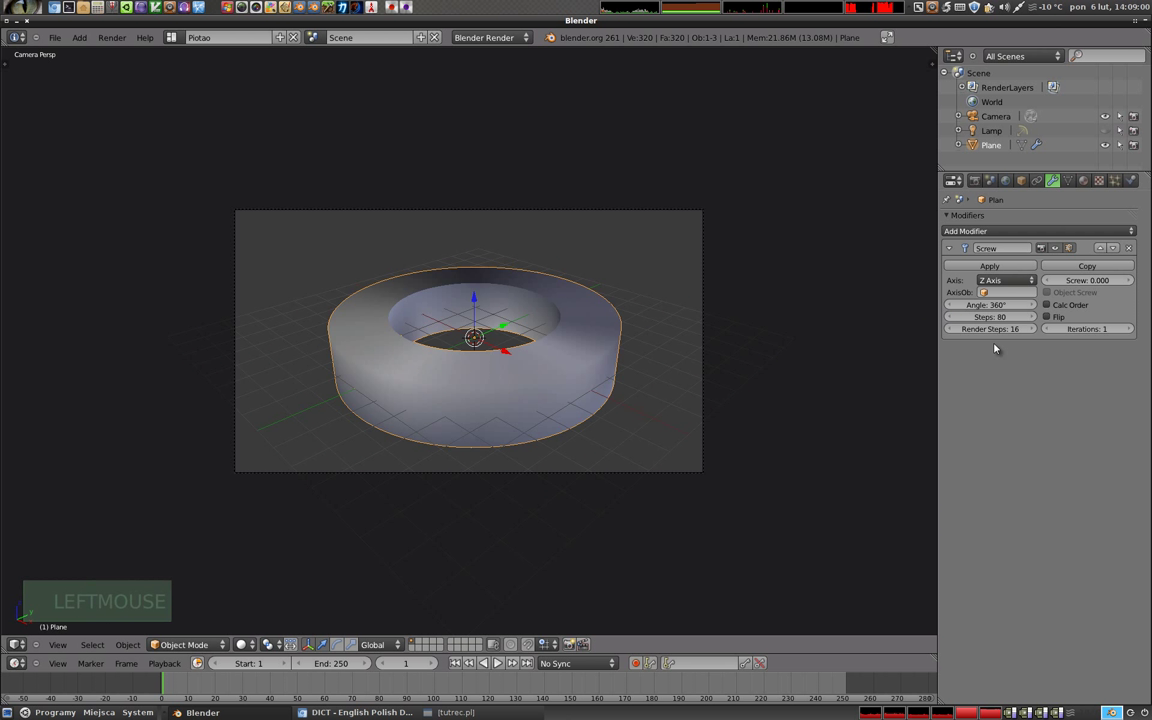
click(1001, 335)
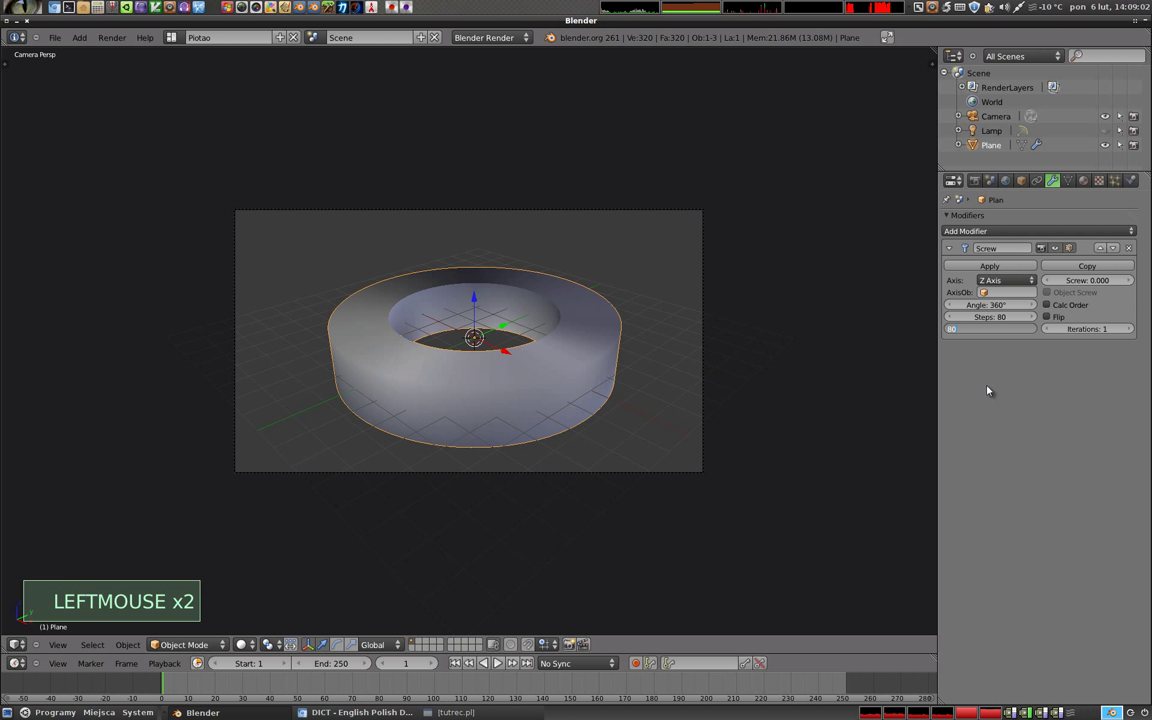
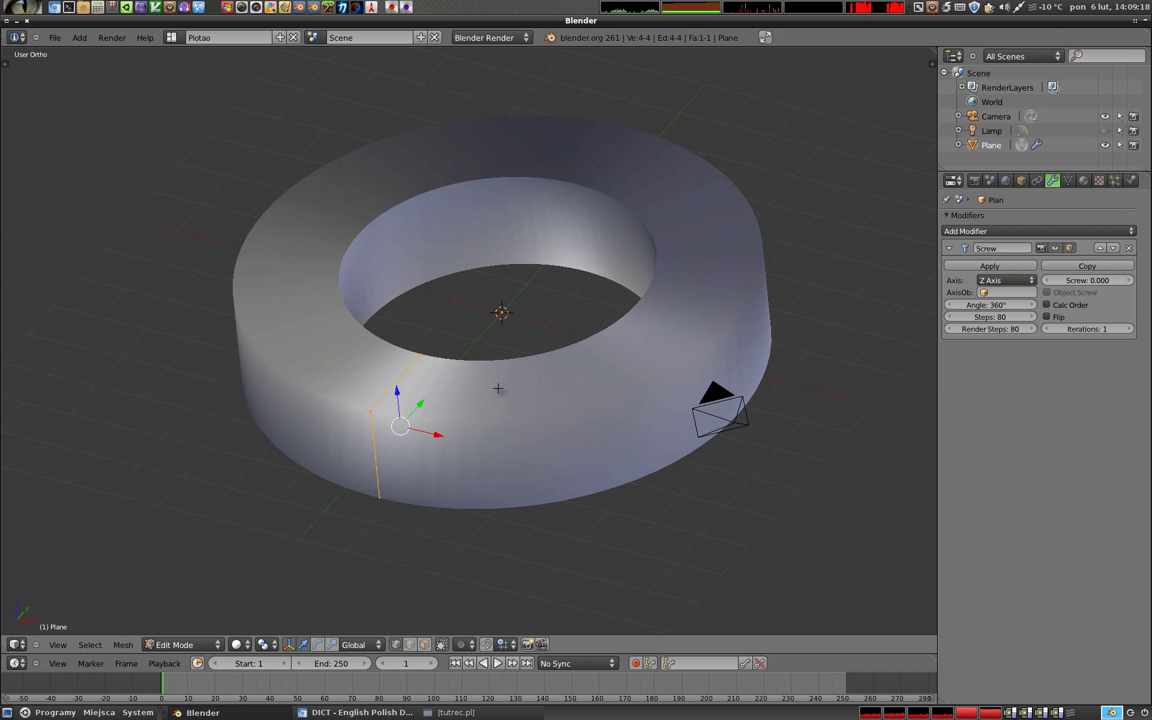
key(Tab)
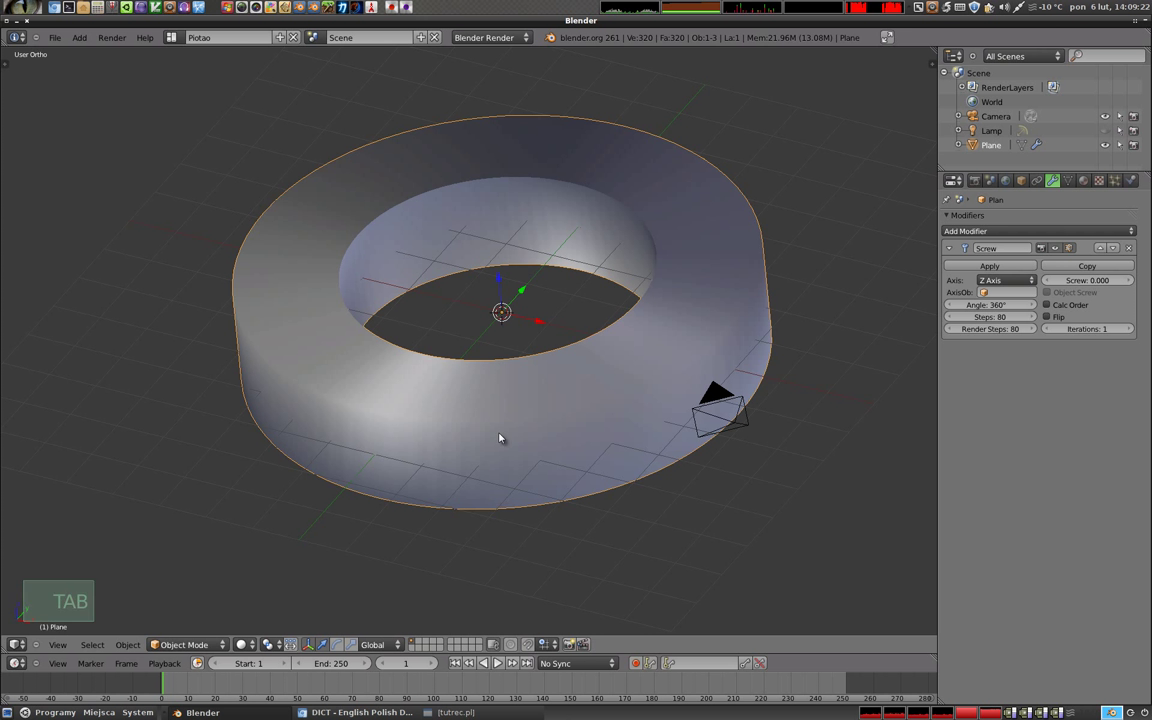
middle_click(473, 311)
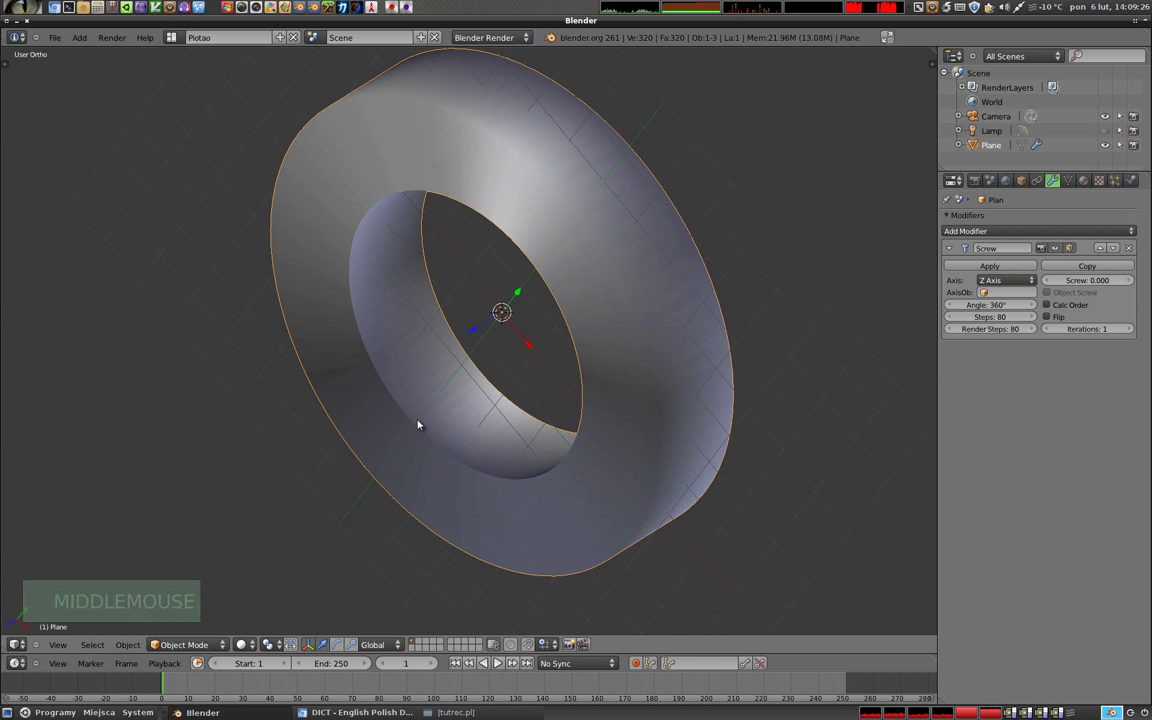
middle_click(395, 504)
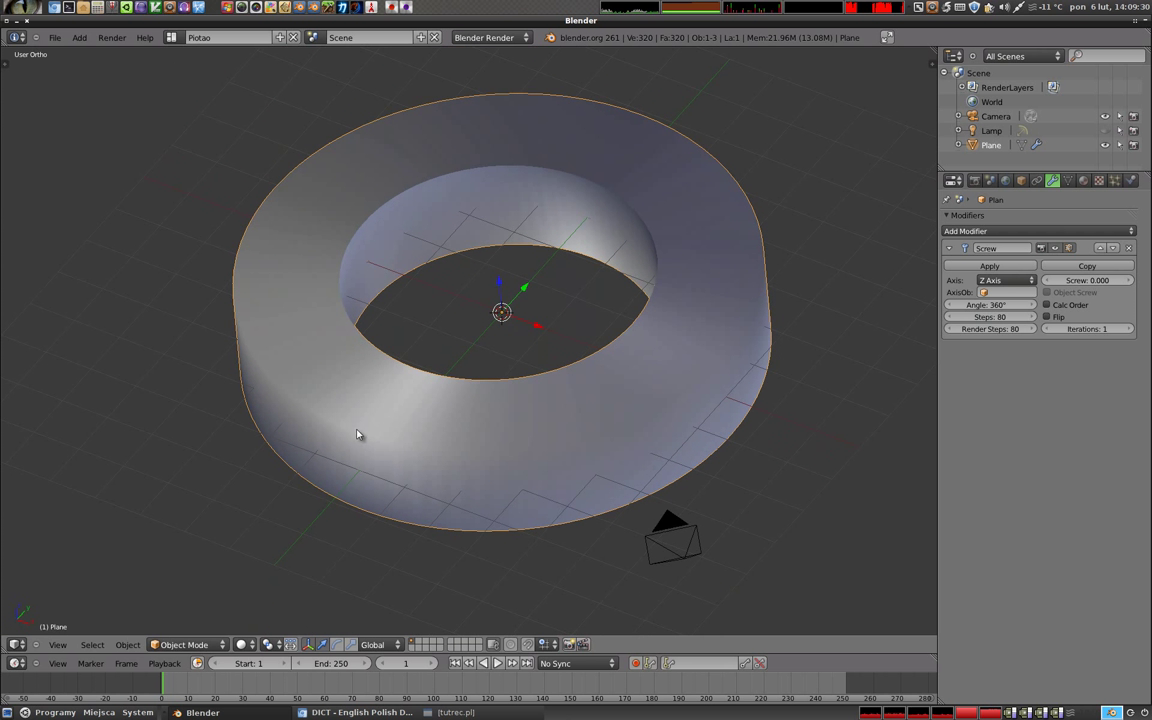
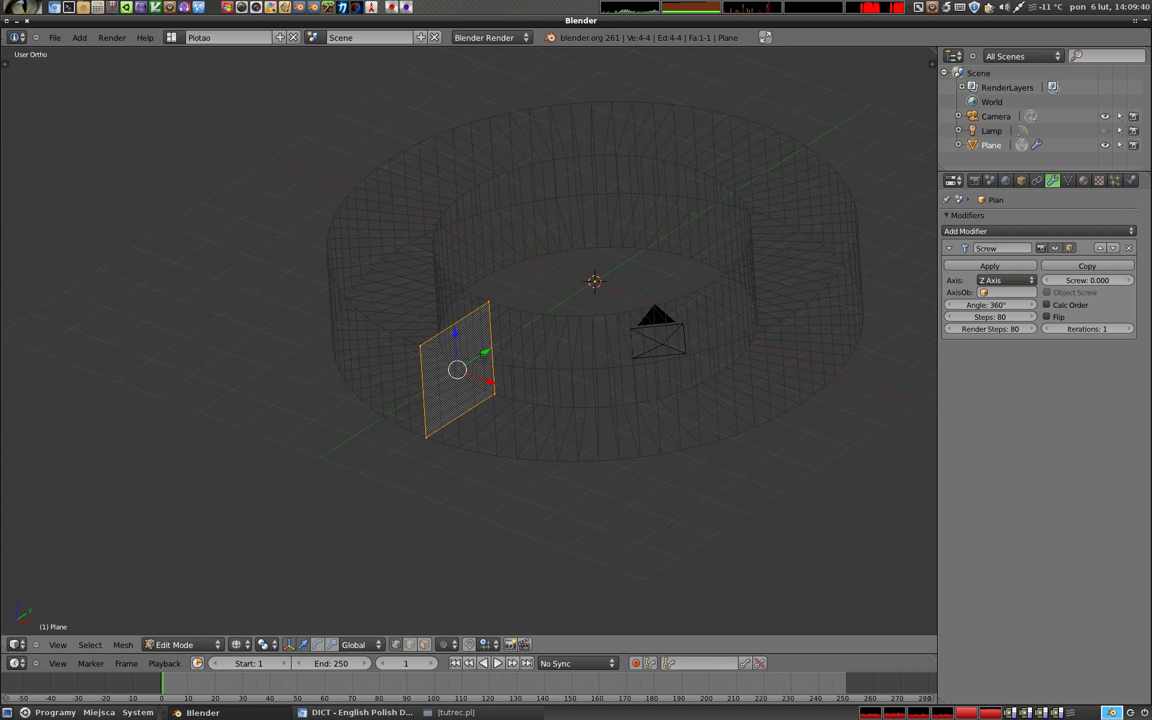
Subdivide the plane profile twice and check the revolved ring in solid shading.
key(w)
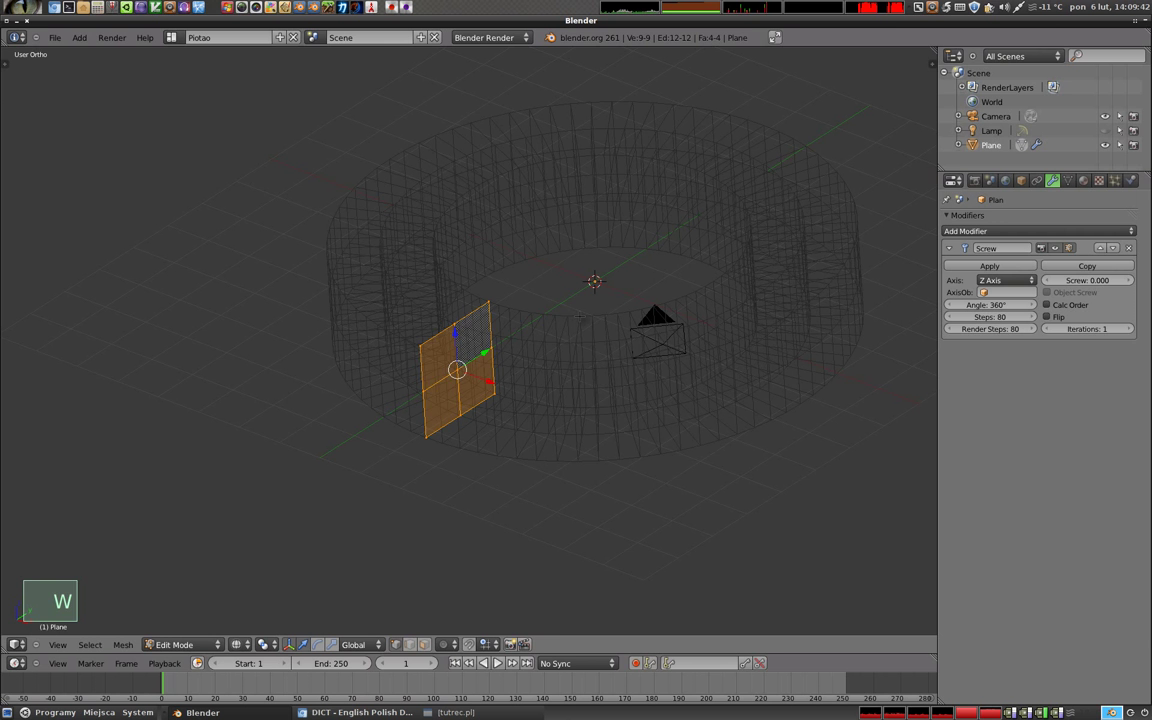
key(w)
key(Tab)
key(z)
middle_click(499, 306)
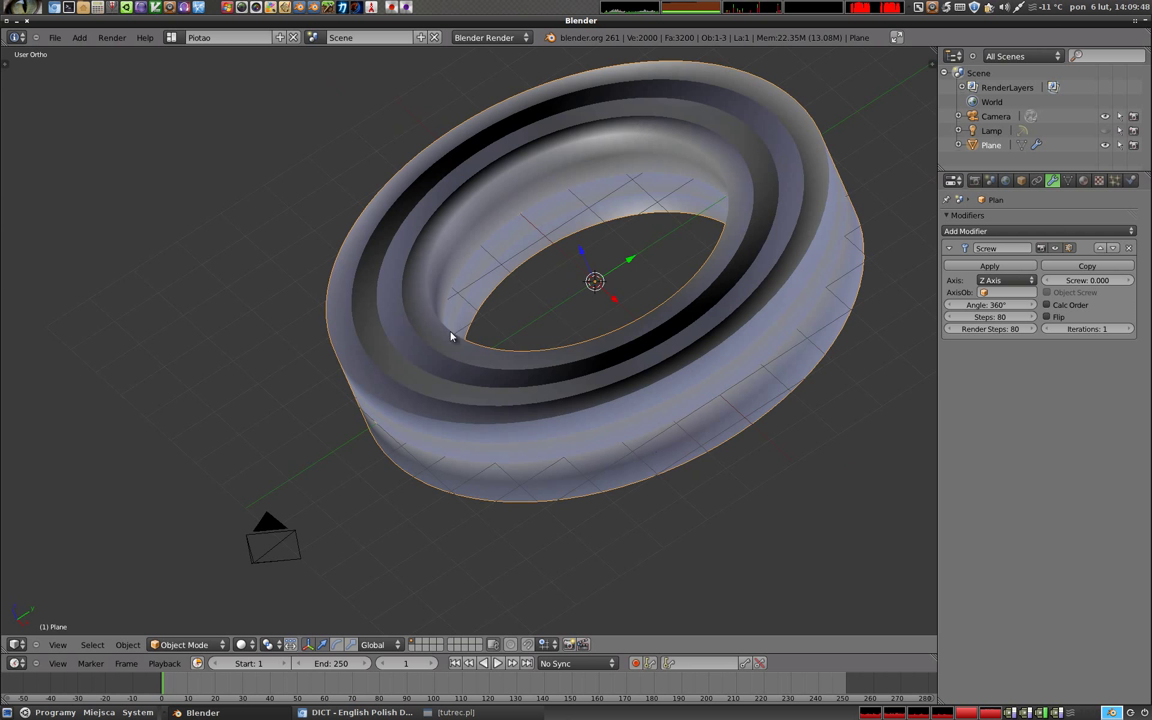
middle_click(405, 363)
middle_click(480, 386)
Delete the inner vertices, keeping a 16-vertex outline that sweeps into a ribbed ring.
key(Tab)
scroll(up, 3)
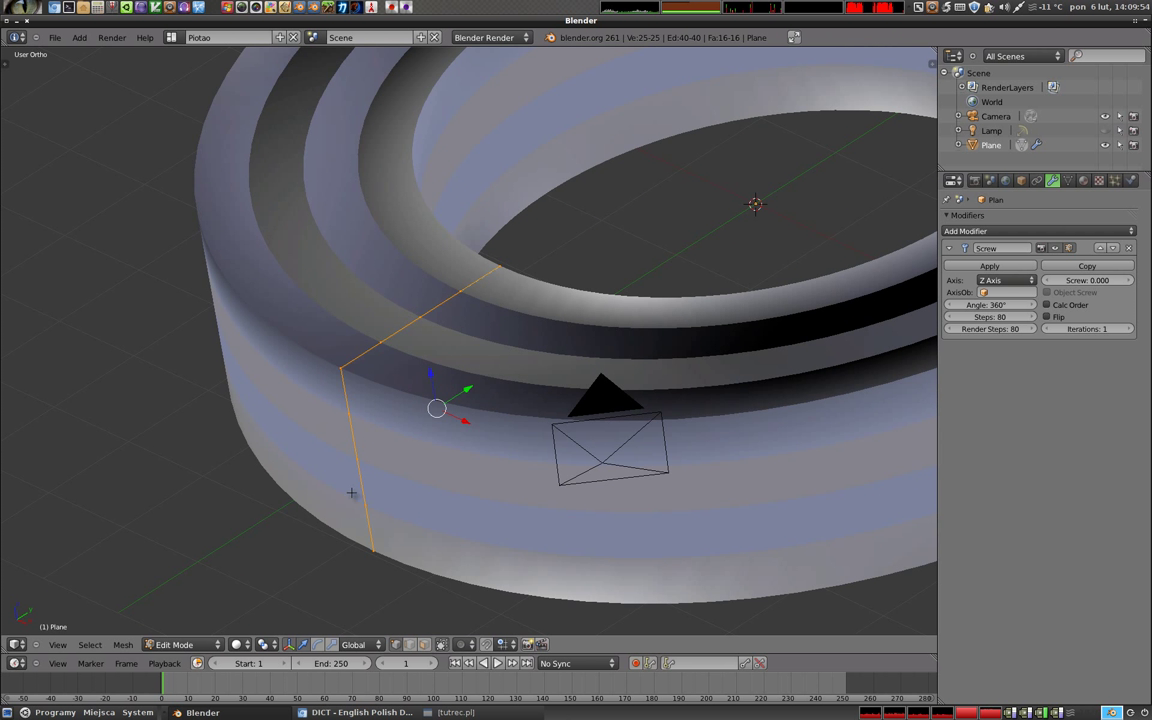
key(z)
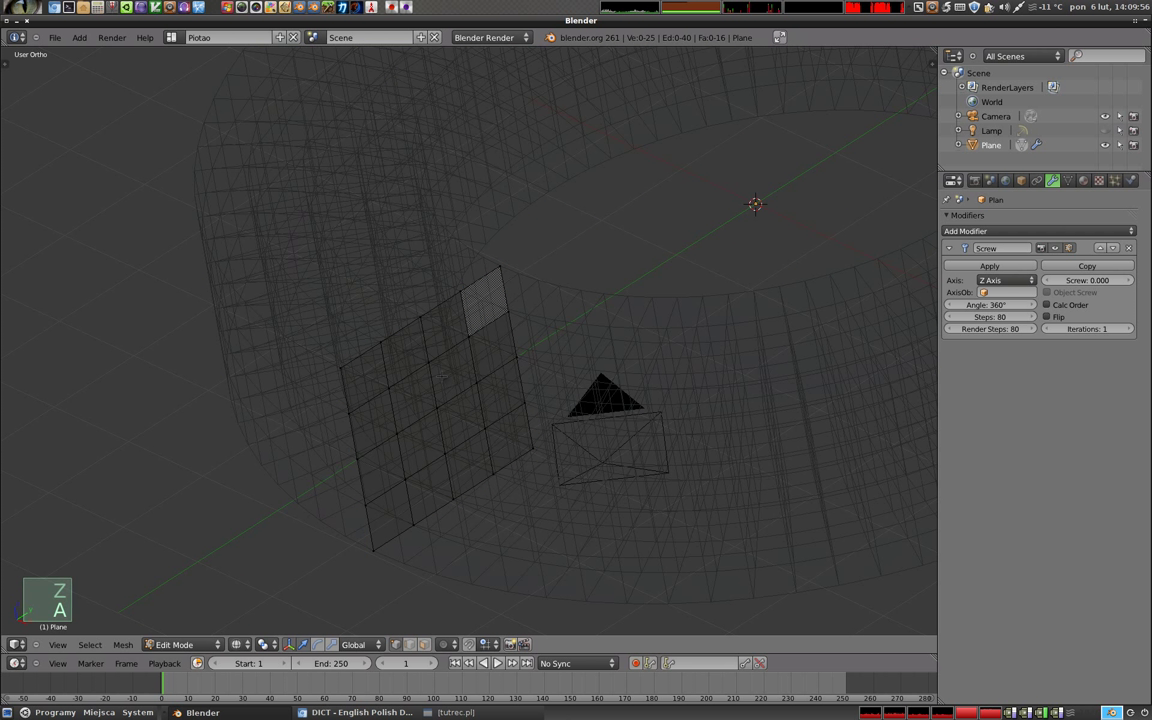
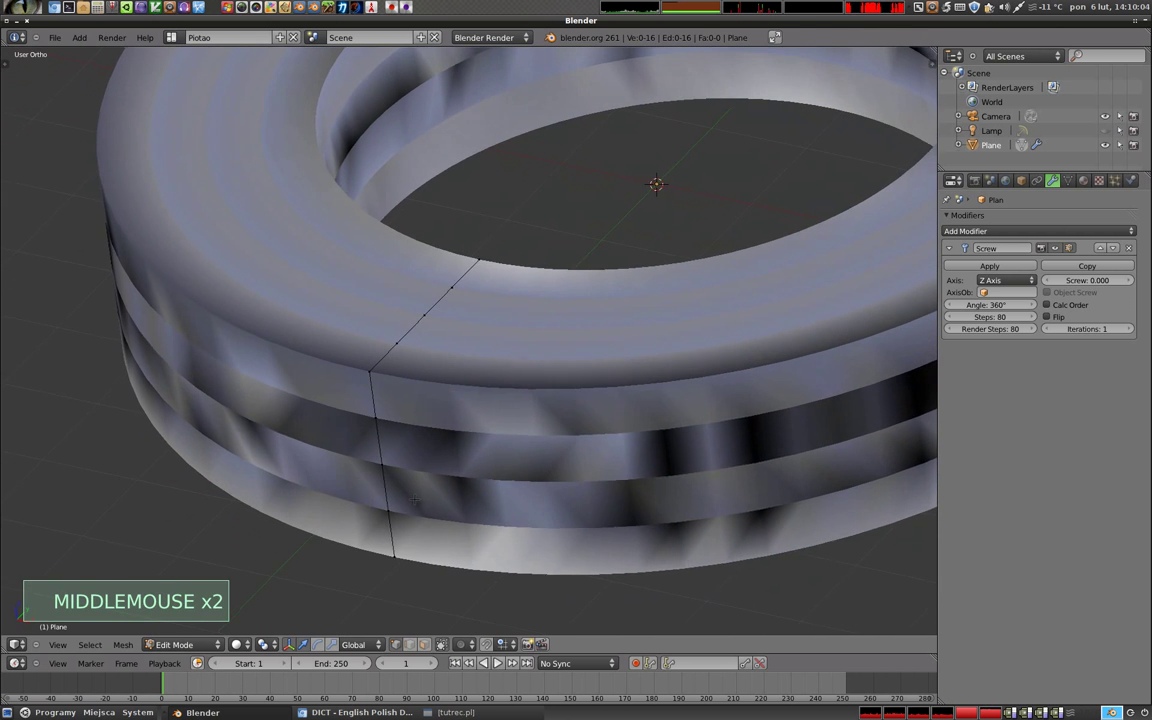
key(a)
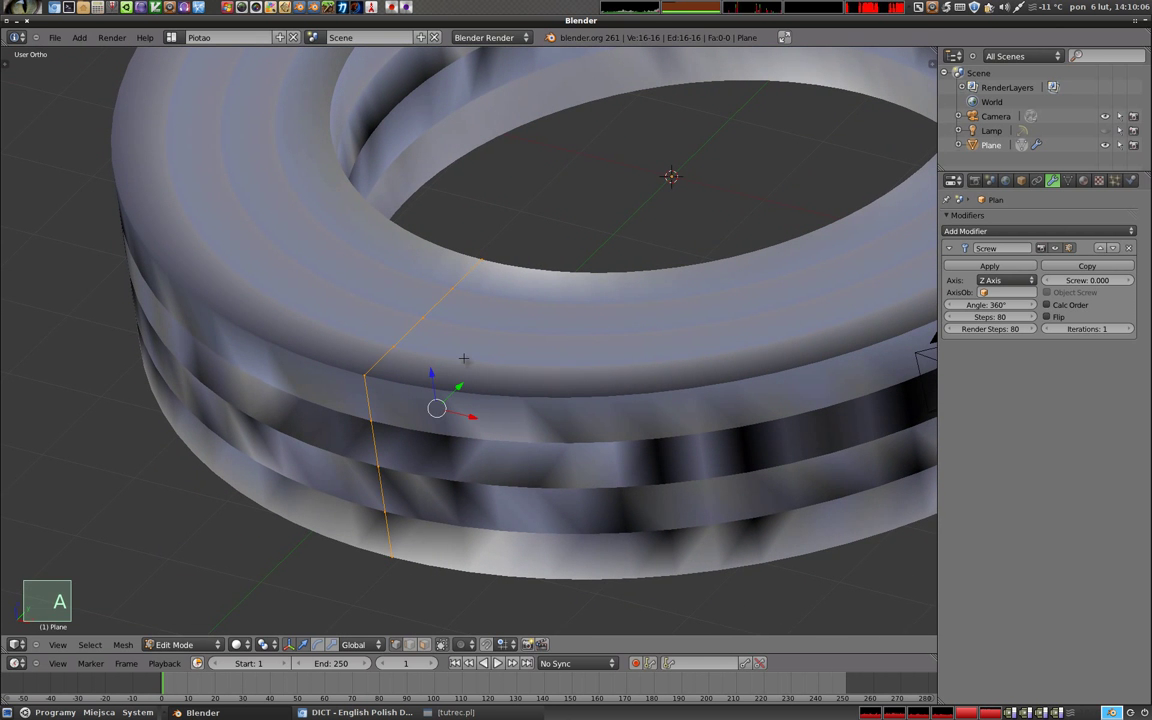
key(ctrl+v)
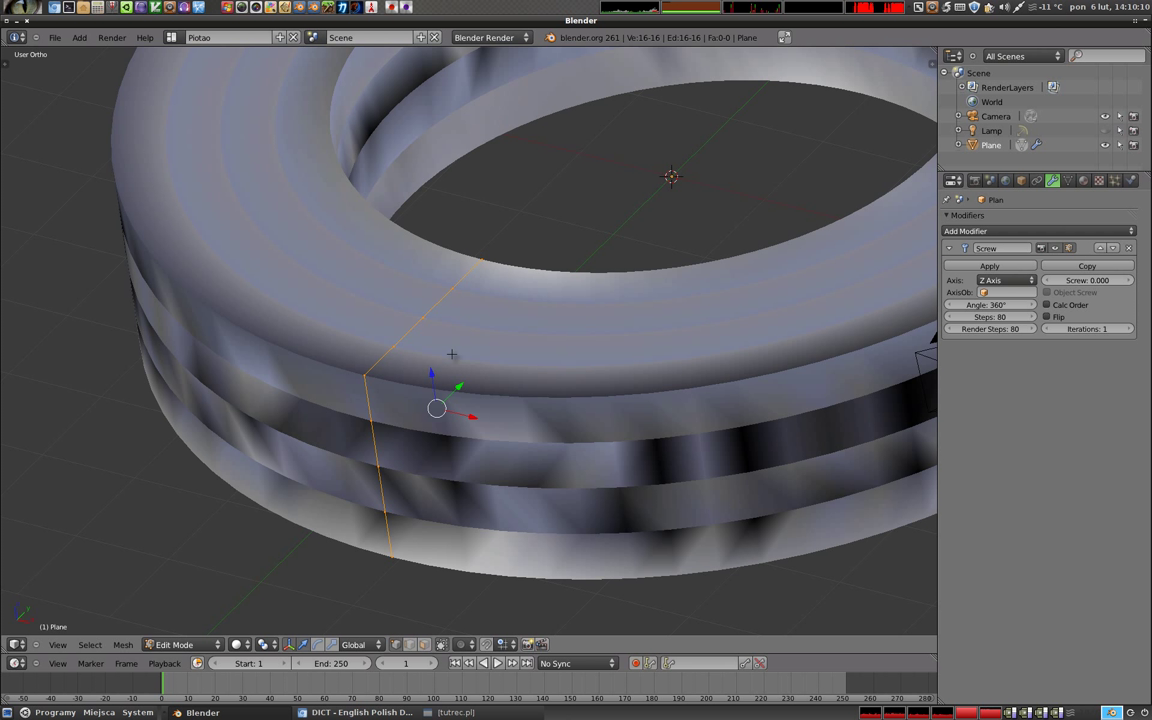
key(Tab)
middle_click(531, 370)
scroll(down, 3)
middle_click(543, 326)
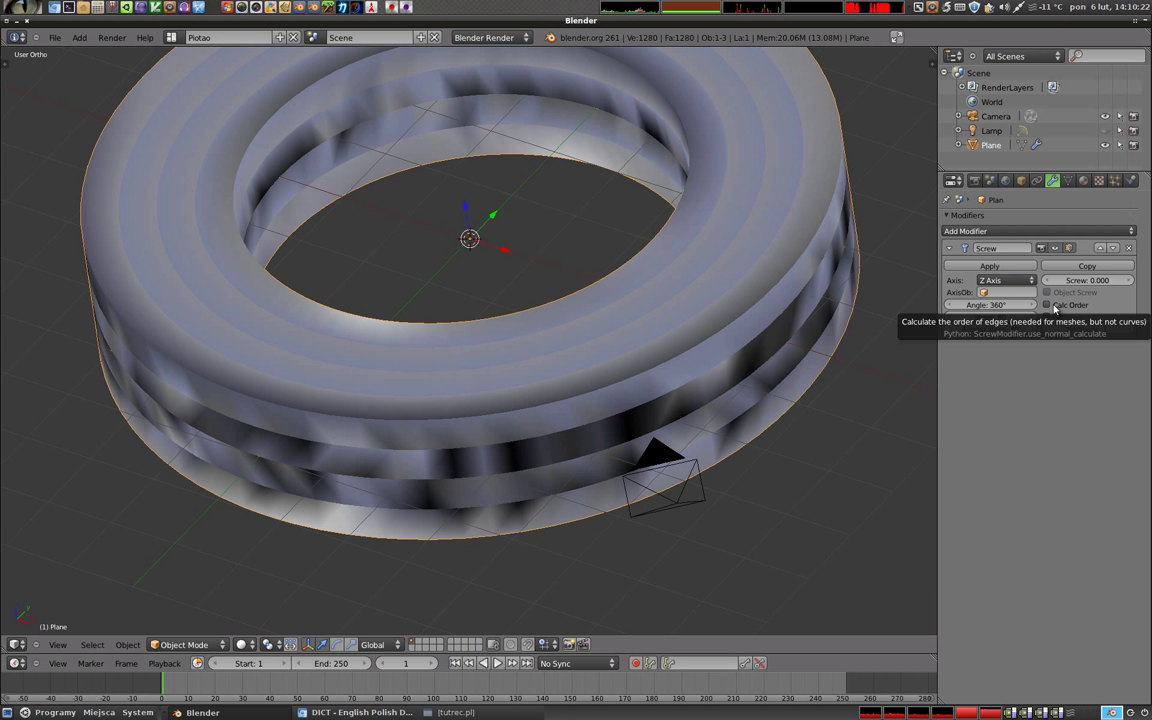
Enable Calc Order and Flip on the Screw modifier and check the profile in Edit Mode.
click(1056, 311)
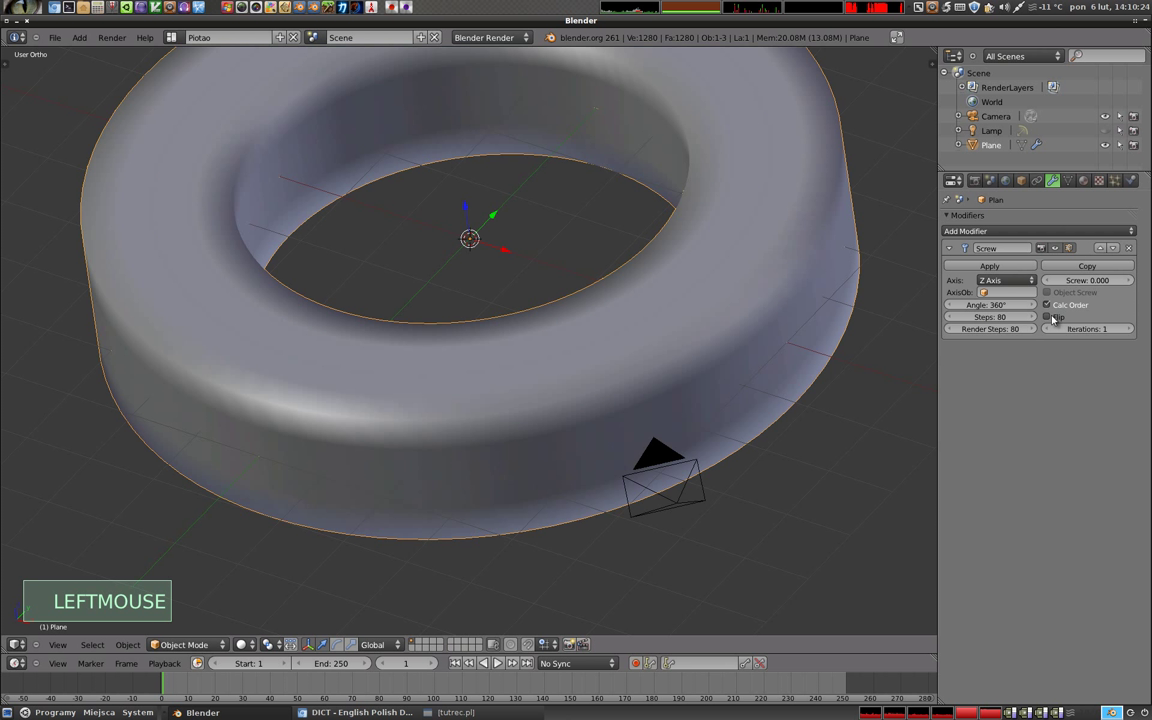
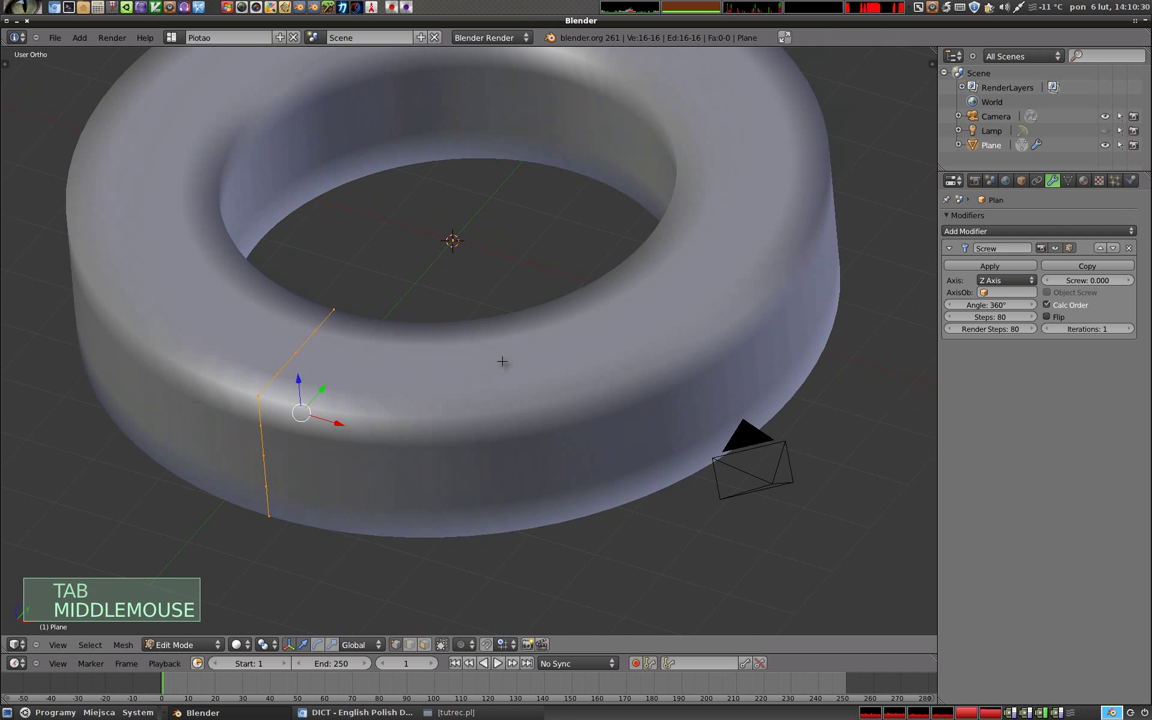
key(Tab)
click(1053, 317)
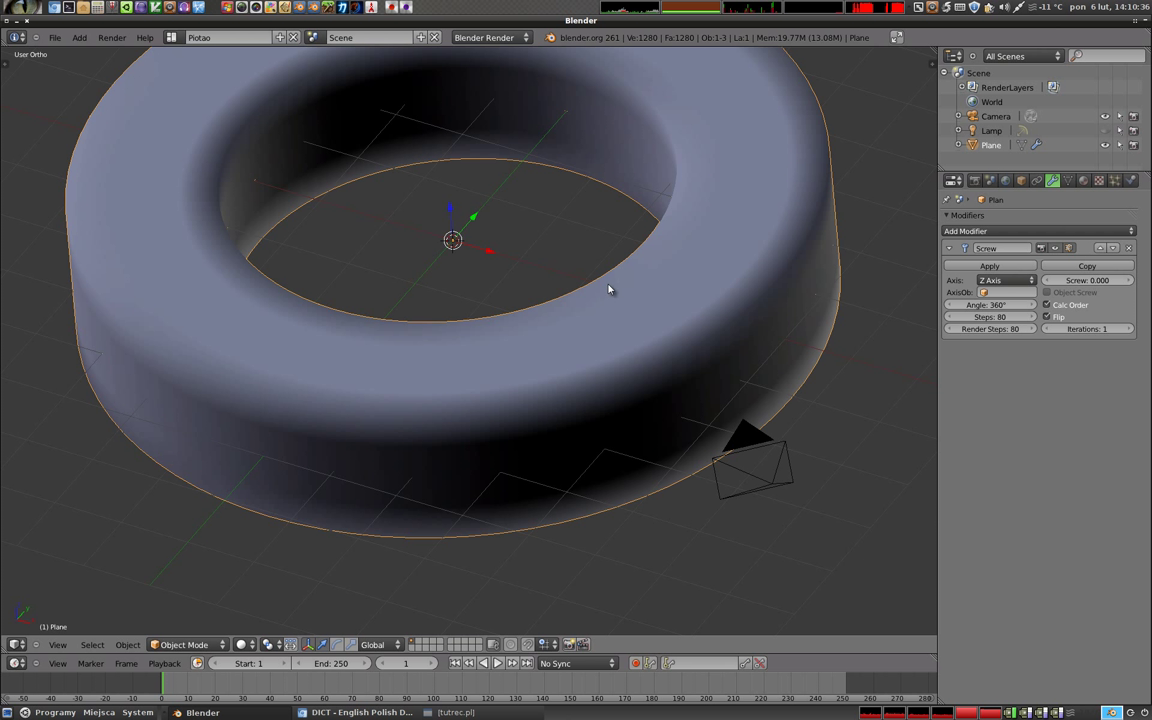
key(n)
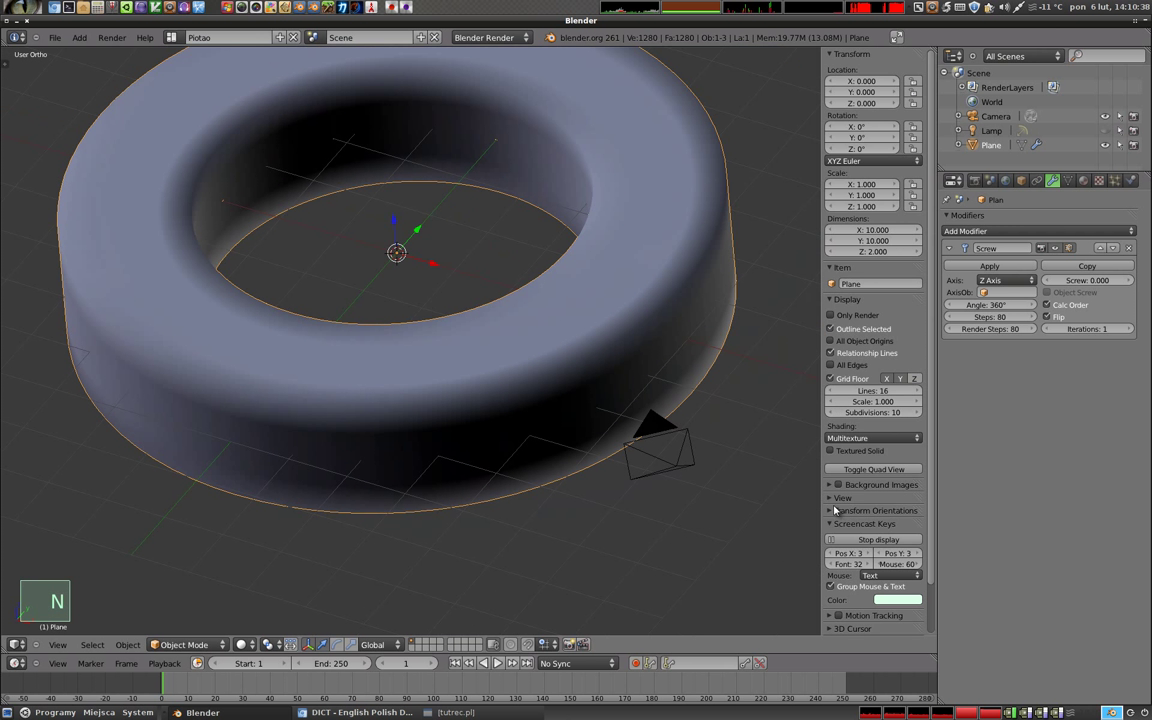
key(Tab)
key(a)
key(a)
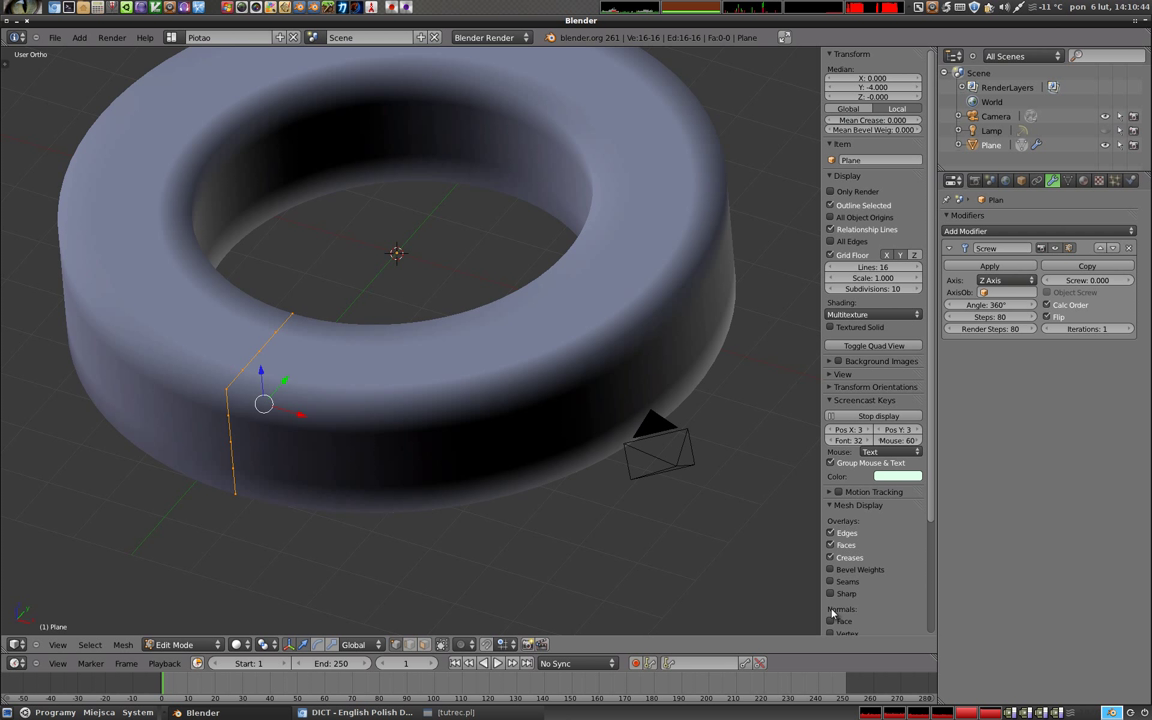
scroll(down, 3)
click(834, 576)
key(Tab)
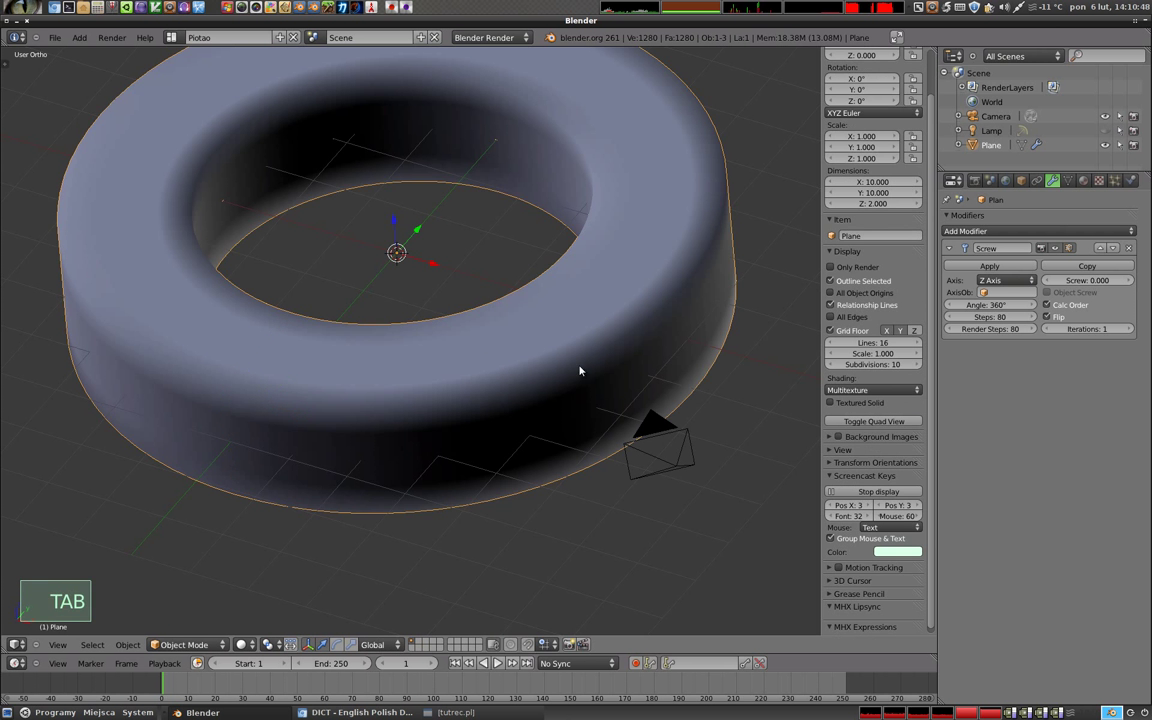
Turn normal flipping back off so the ring shades smoothly, viewed from the side.
middle_click(426, 368)
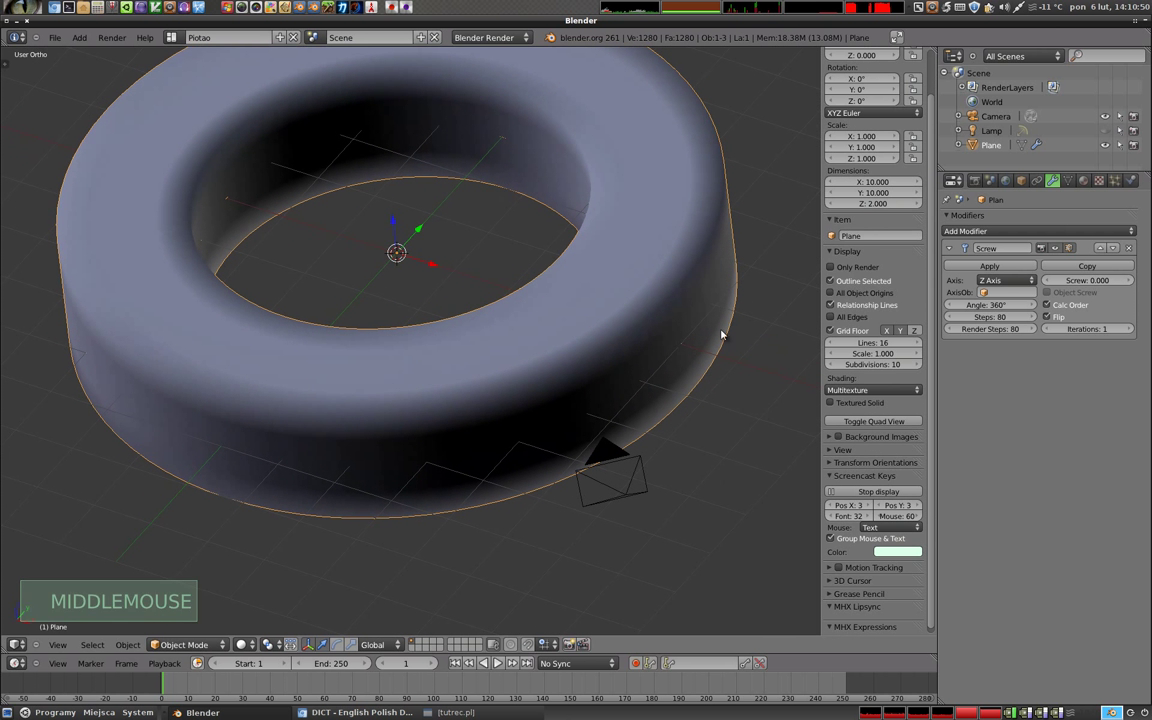
click(1050, 322)
middle_click(487, 296)
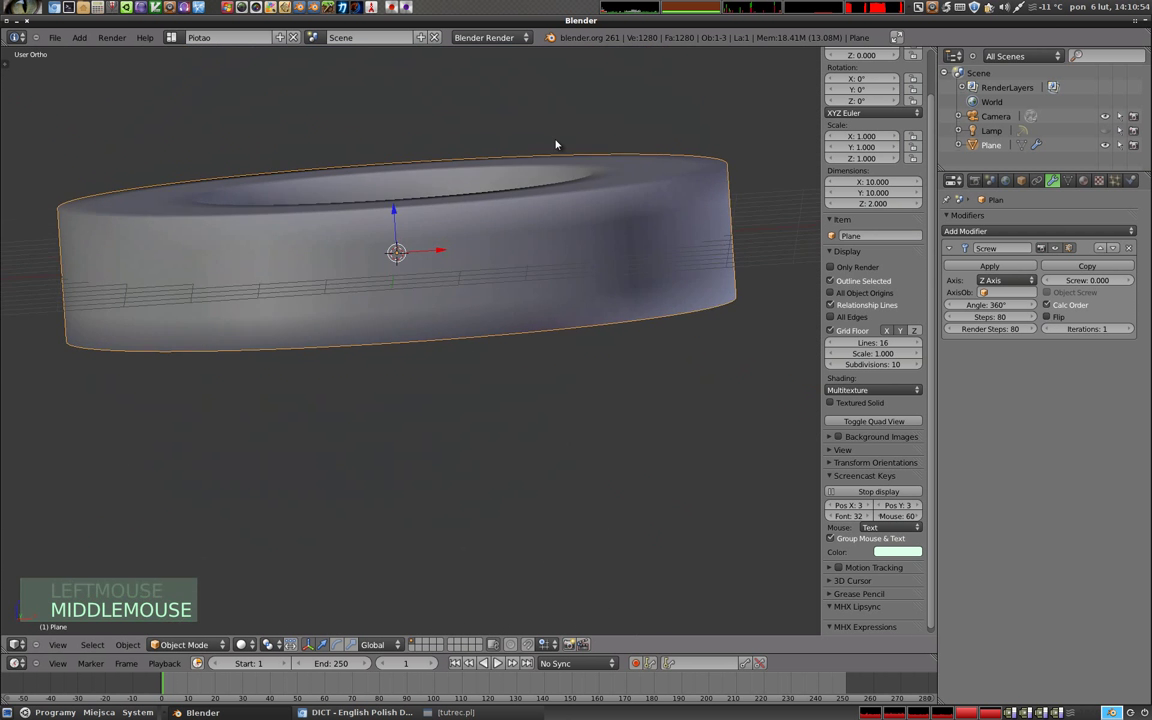
middle_click(294, 249)
middle_click(324, 289)
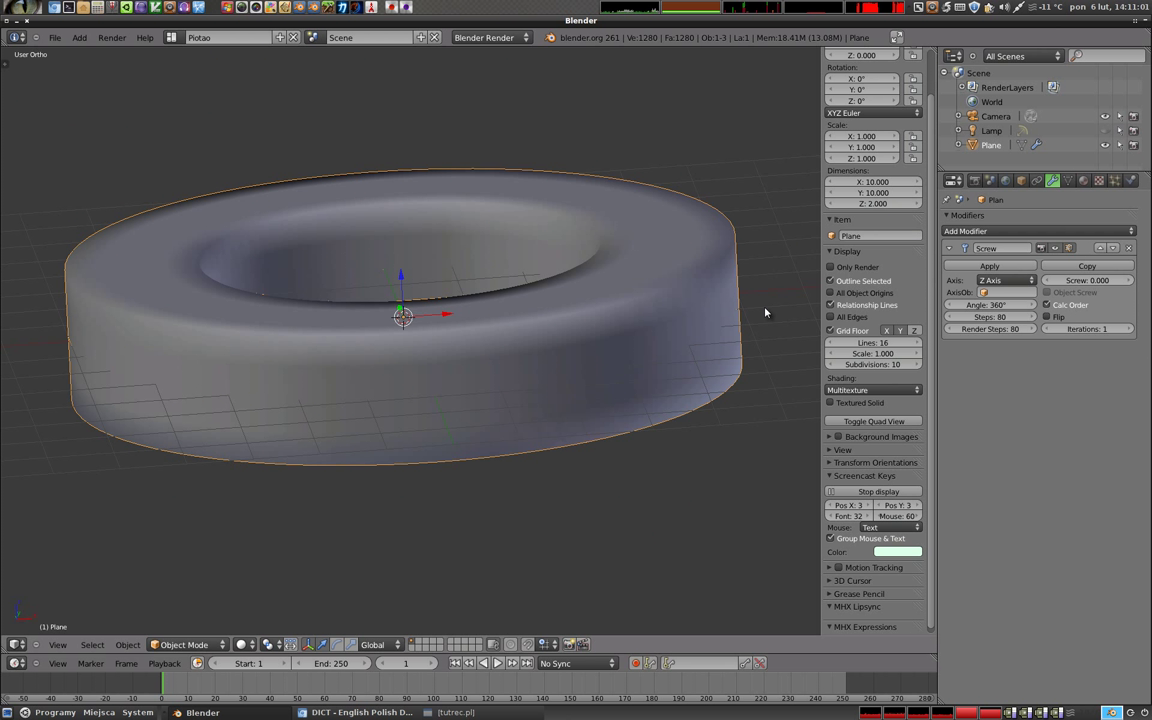
scroll(down, 3)
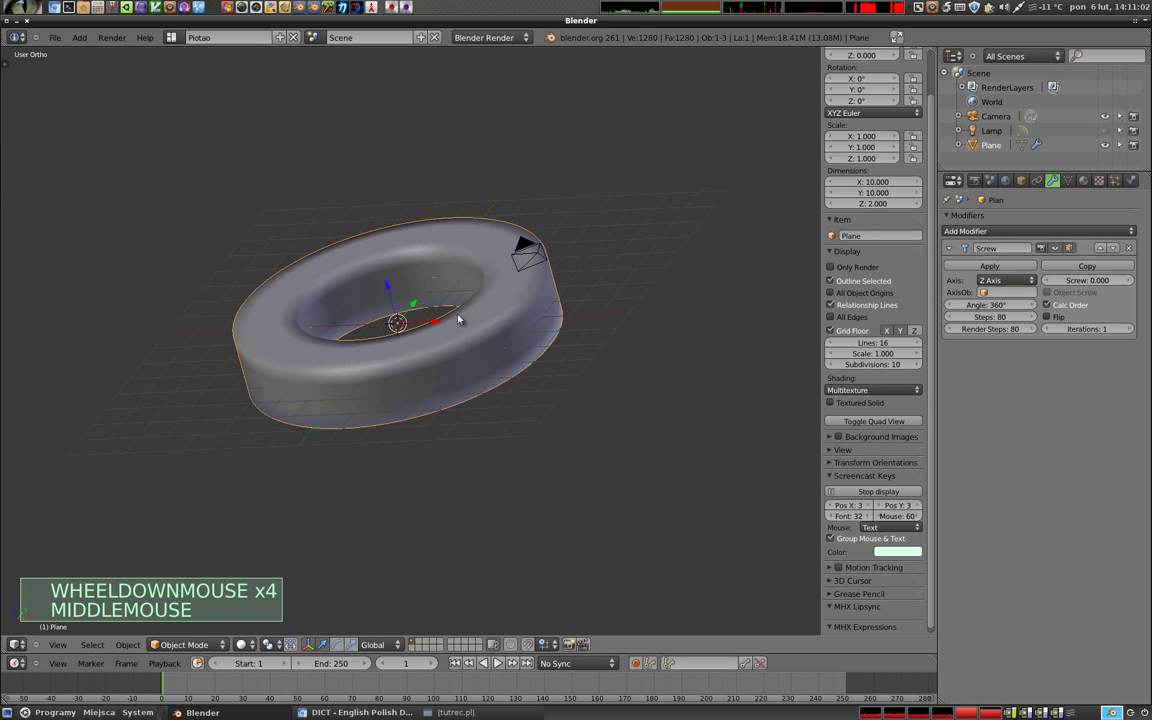
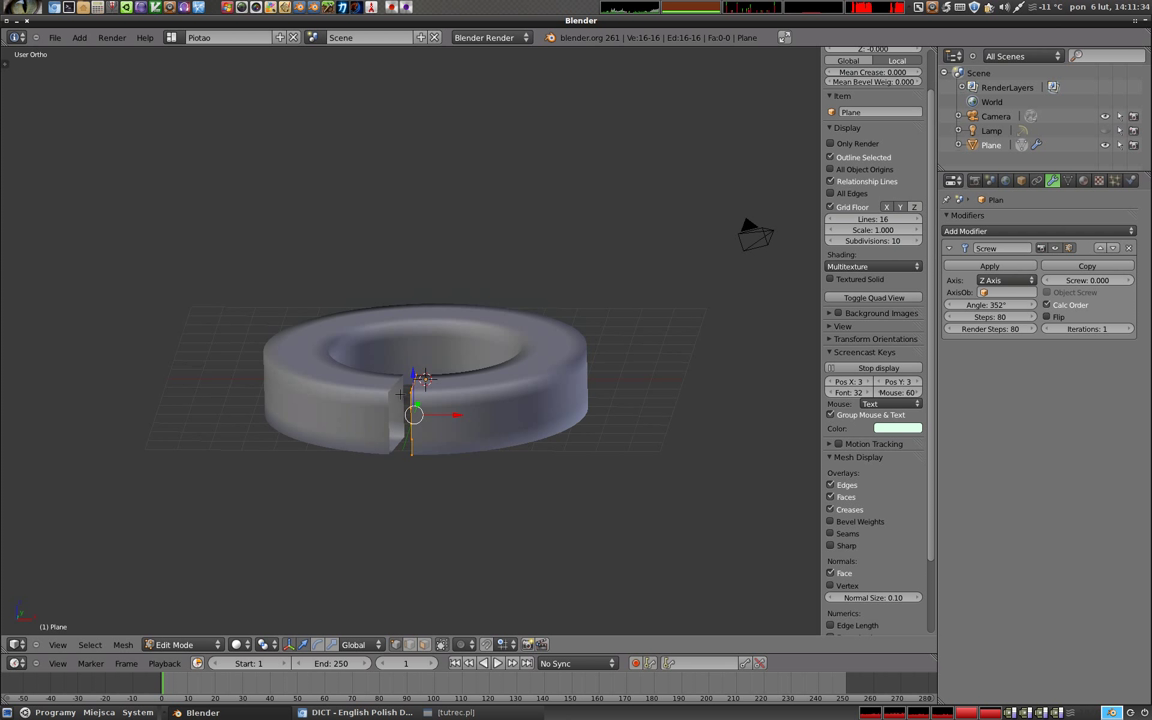
Scroll the Screw modifier panel to reach the Screw offset and Angle settings.
scroll(up, 3)
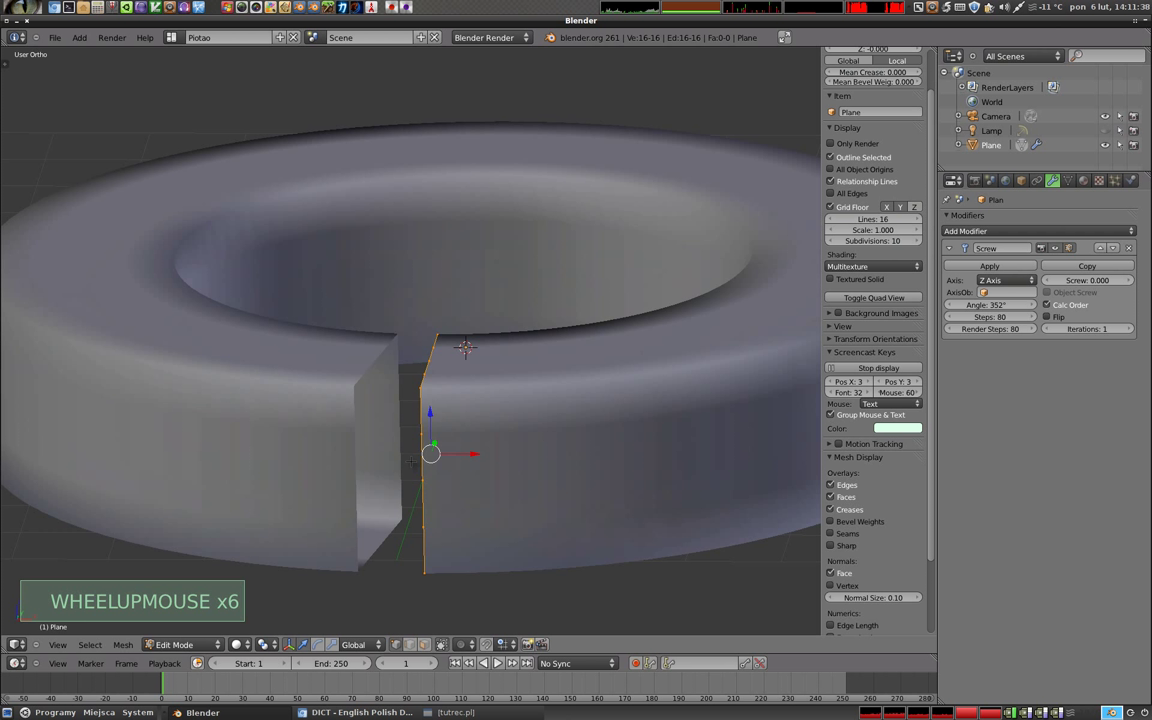
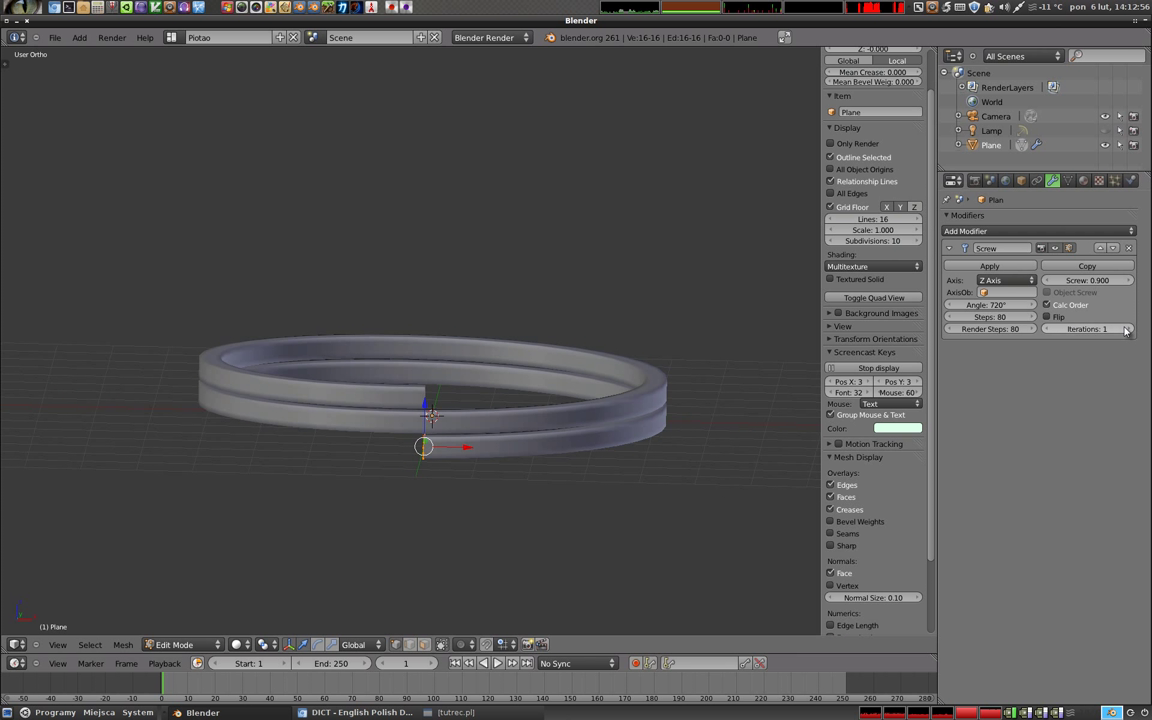
Set the Screw modifier's Iterations to 2 and adjust the revolve angle for an open coil.
click(1134, 330)
click(1134, 330)
click(1134, 330)
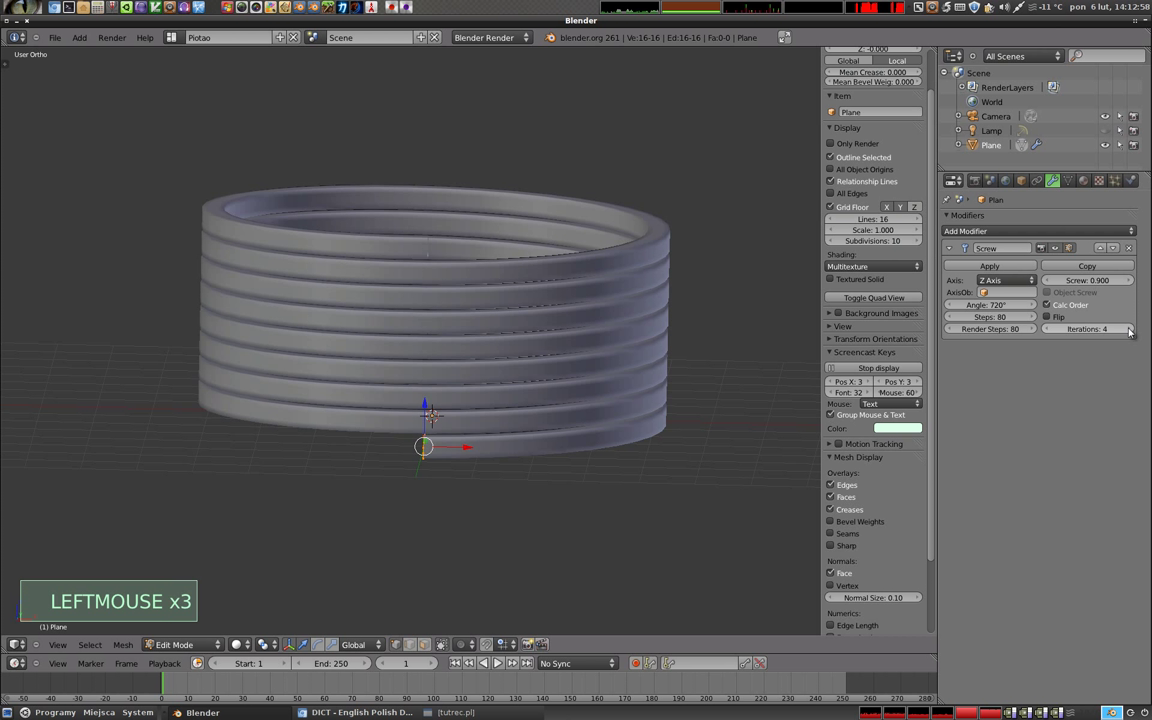
double_click(1049, 337)
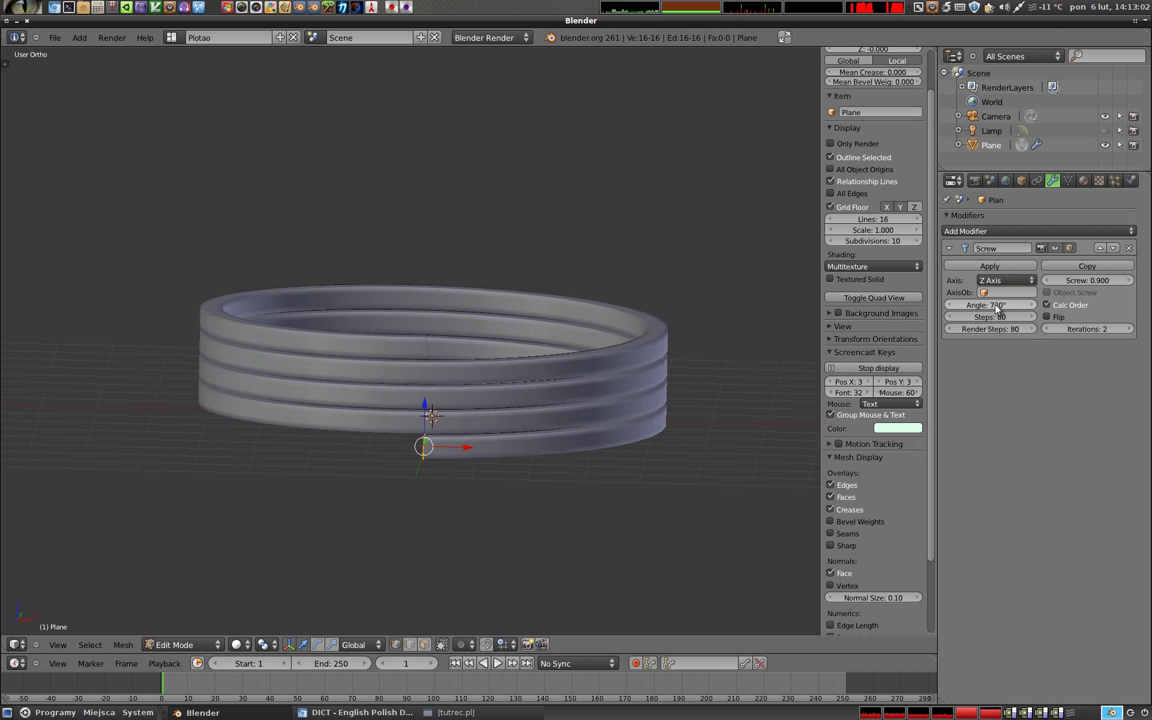
click(1001, 311)
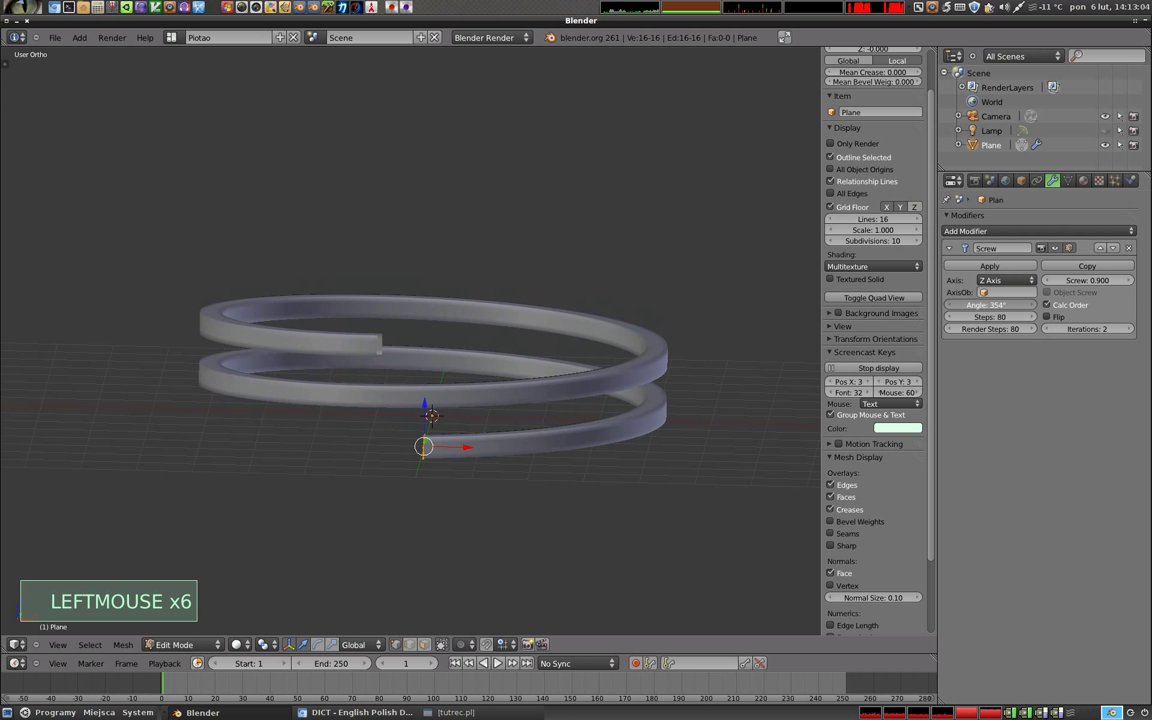
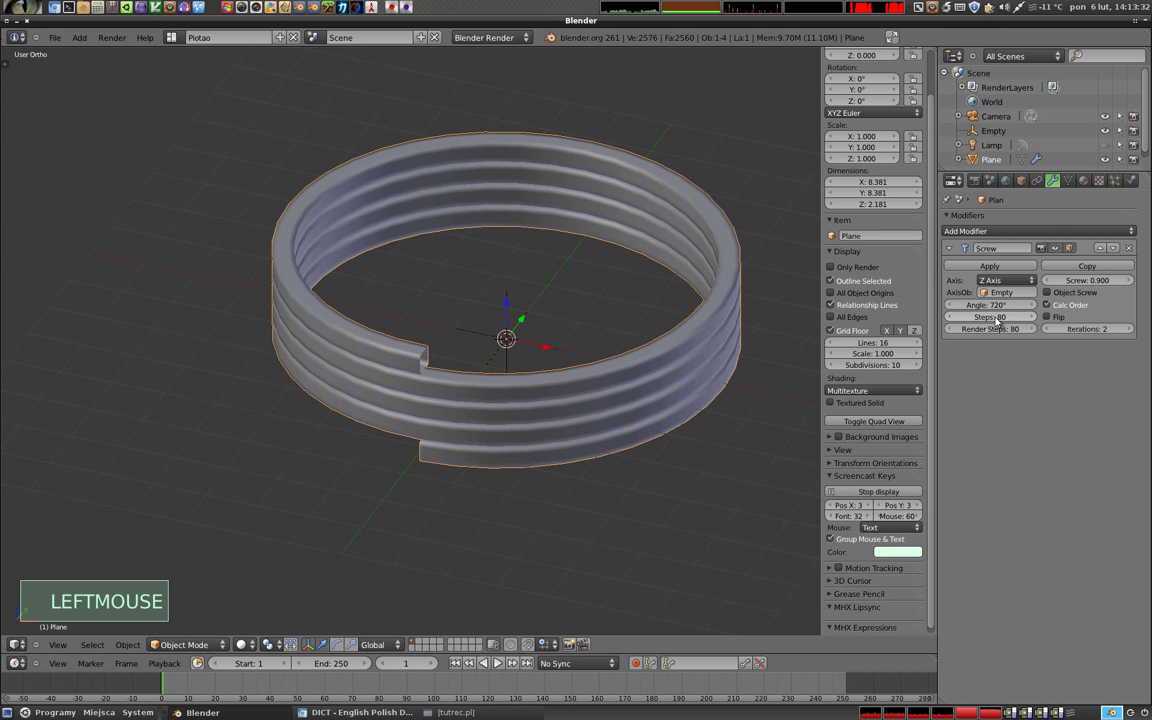
Rotate the Empty axis object to tilt the coil, then inspect the profile in Edit Mode.
right_click(549, 345)
key(r)
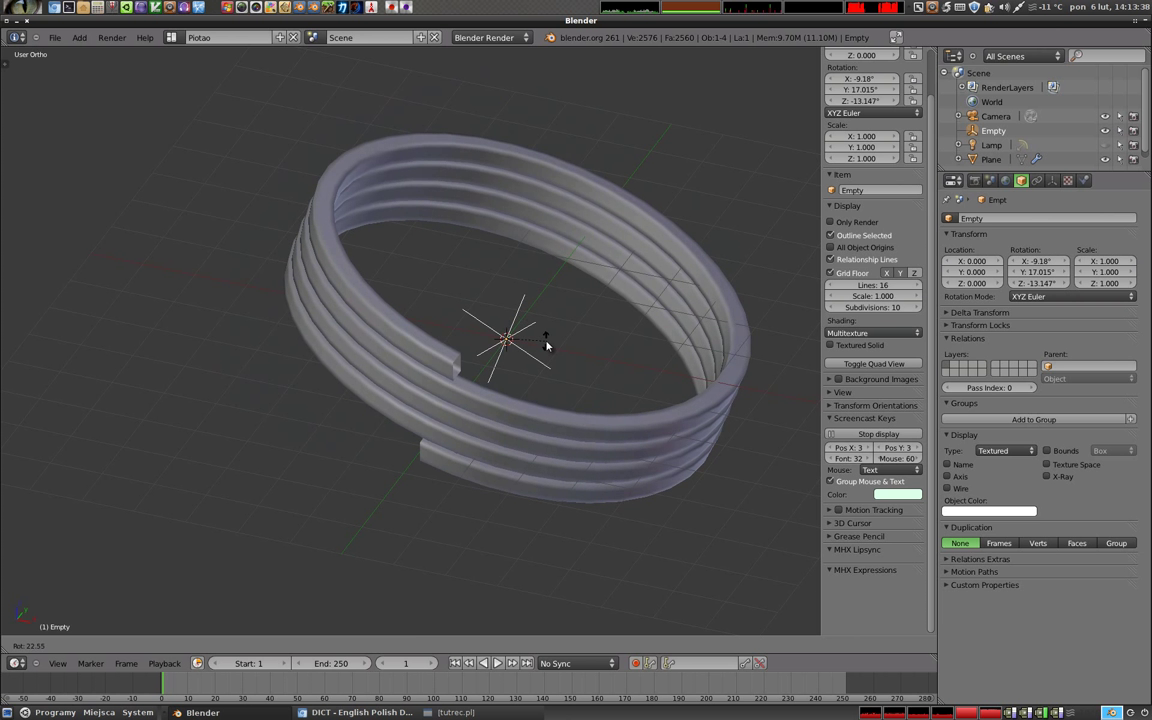
click(504, 381)
middle_click(431, 461)
middle_click(587, 373)
key(Tab)
right_click(537, 403)
key(Tab)
scroll(up, 3)
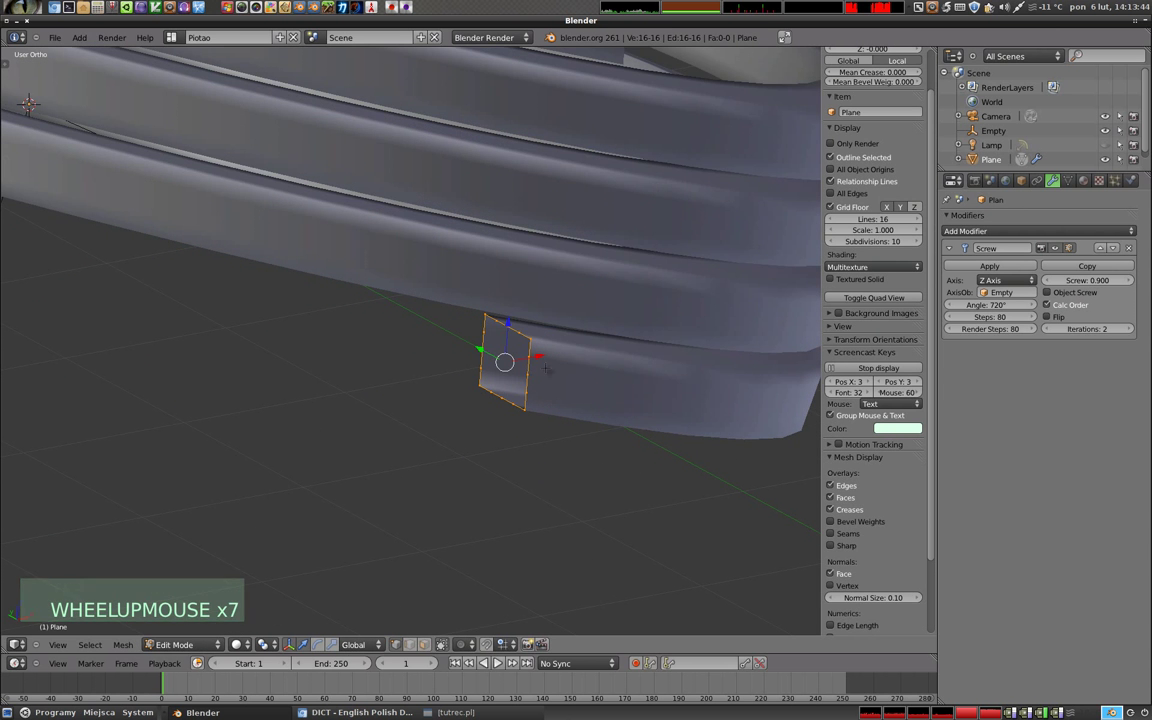
key(r)
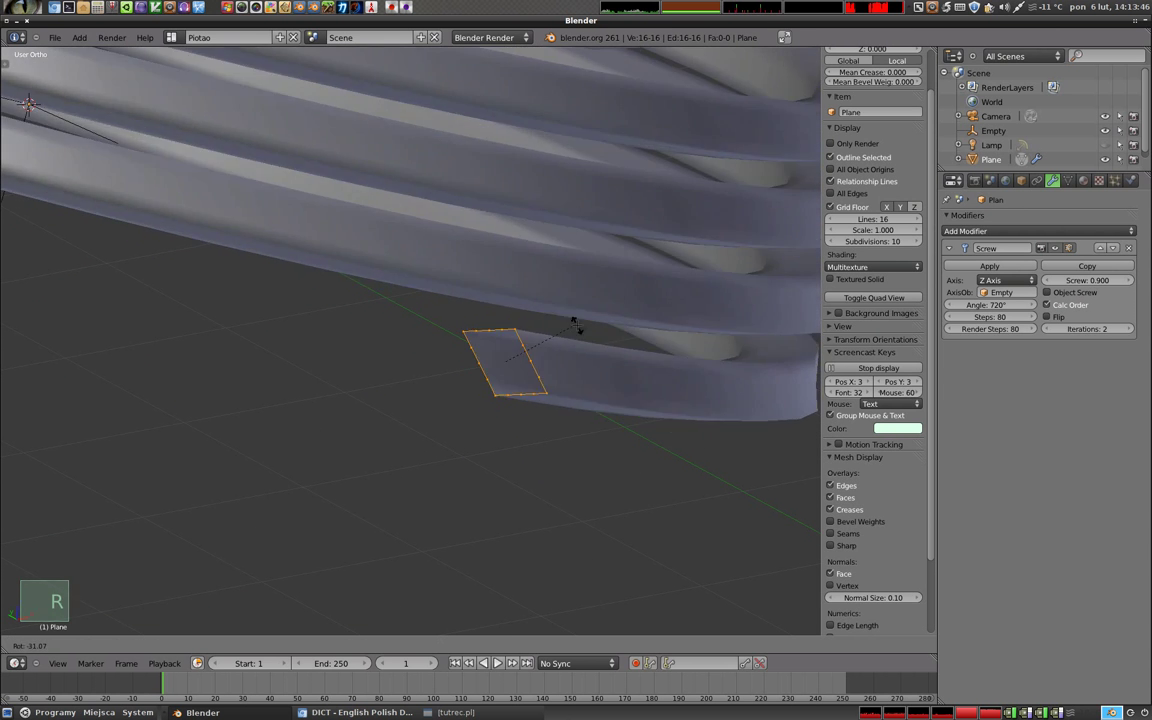
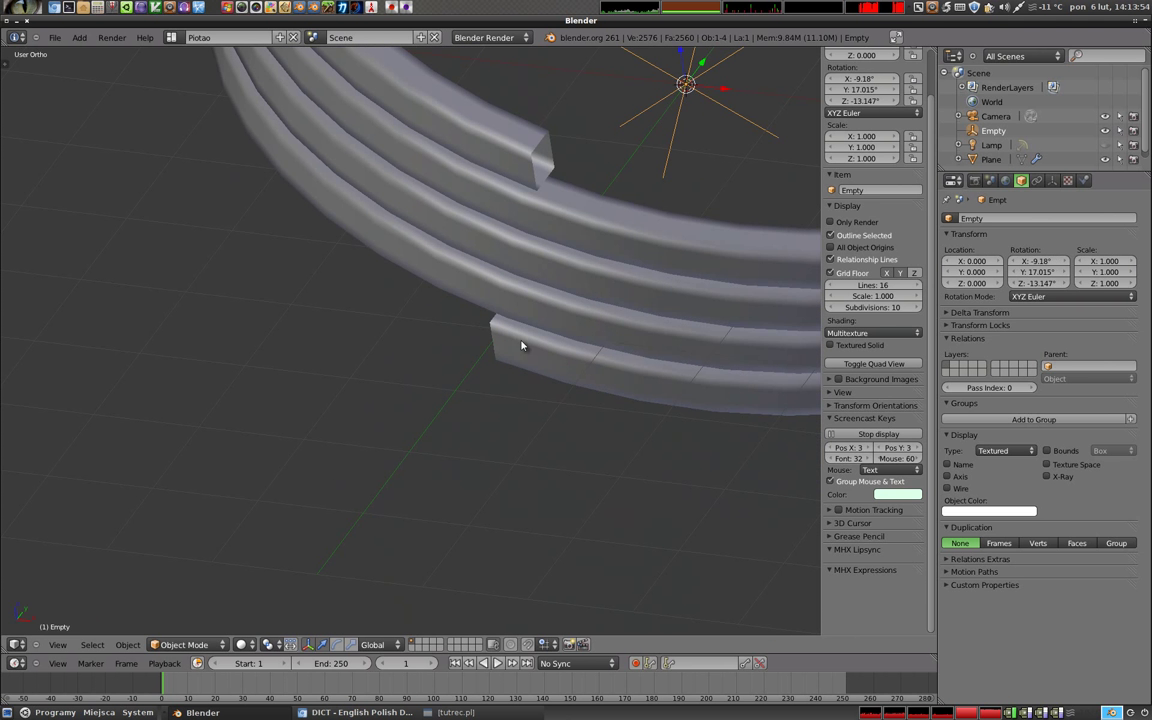
Undo back to zero Empty rotation so the four-turn coil stands upright around it.
key(ctrl+z)
key(ctrl+z)
key(ctrl+z)
scroll(down, 3)
key(ctrl+z)
middle_click(597, 196)
middle_click(545, 335)
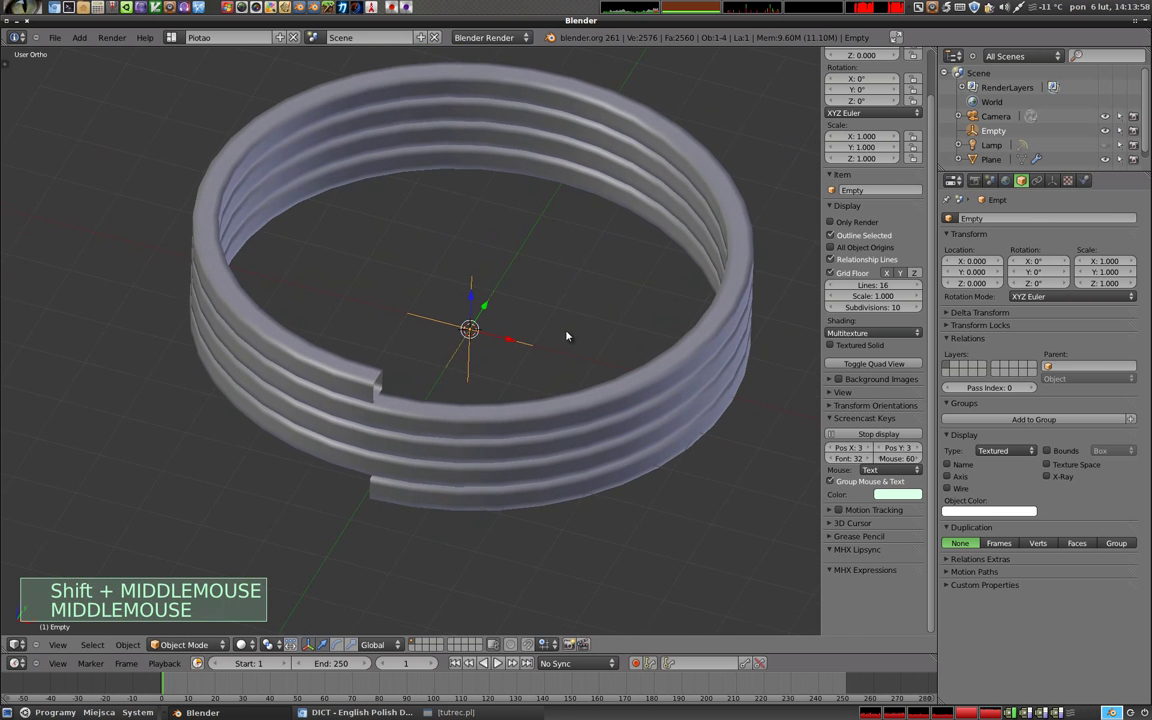
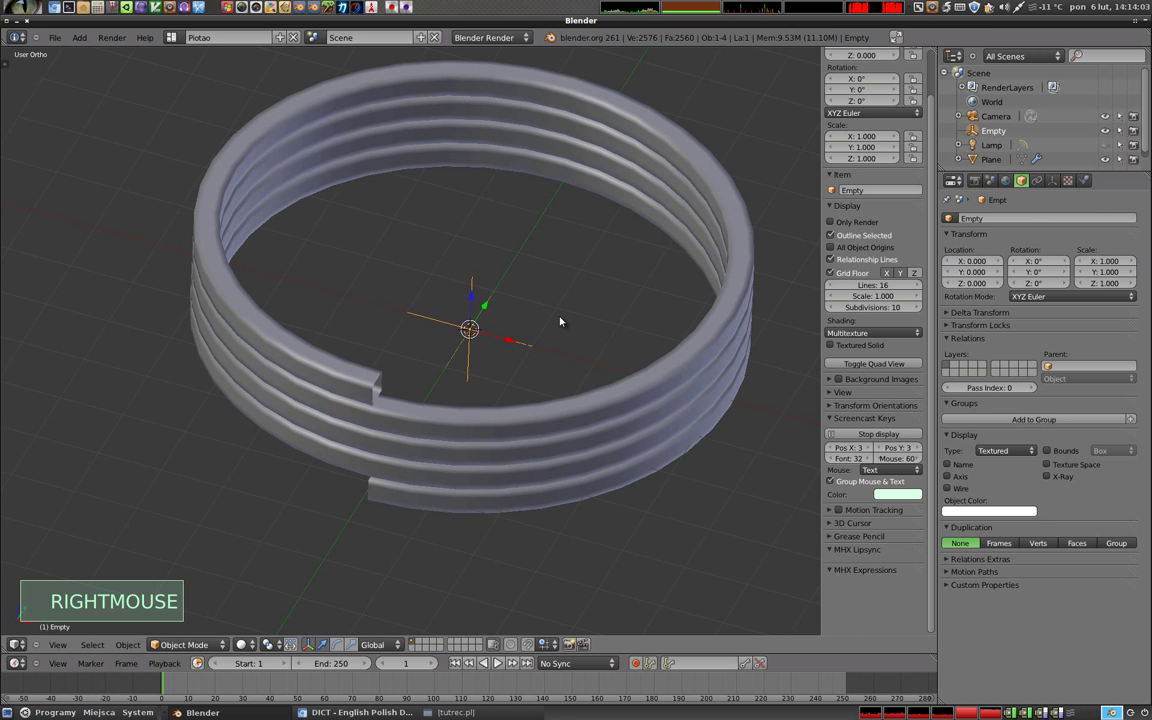
Switch selection between the coil object and the Empty to check the Object Screw setup.
right_click(511, 423)
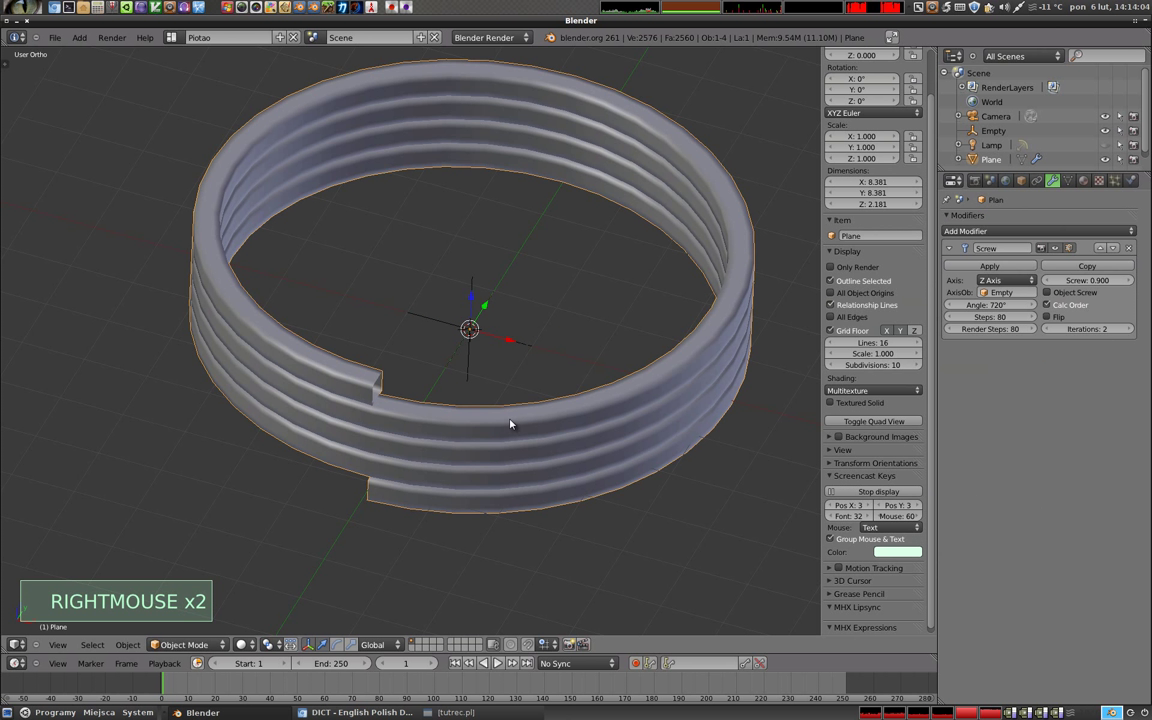
middle_click(462, 454)
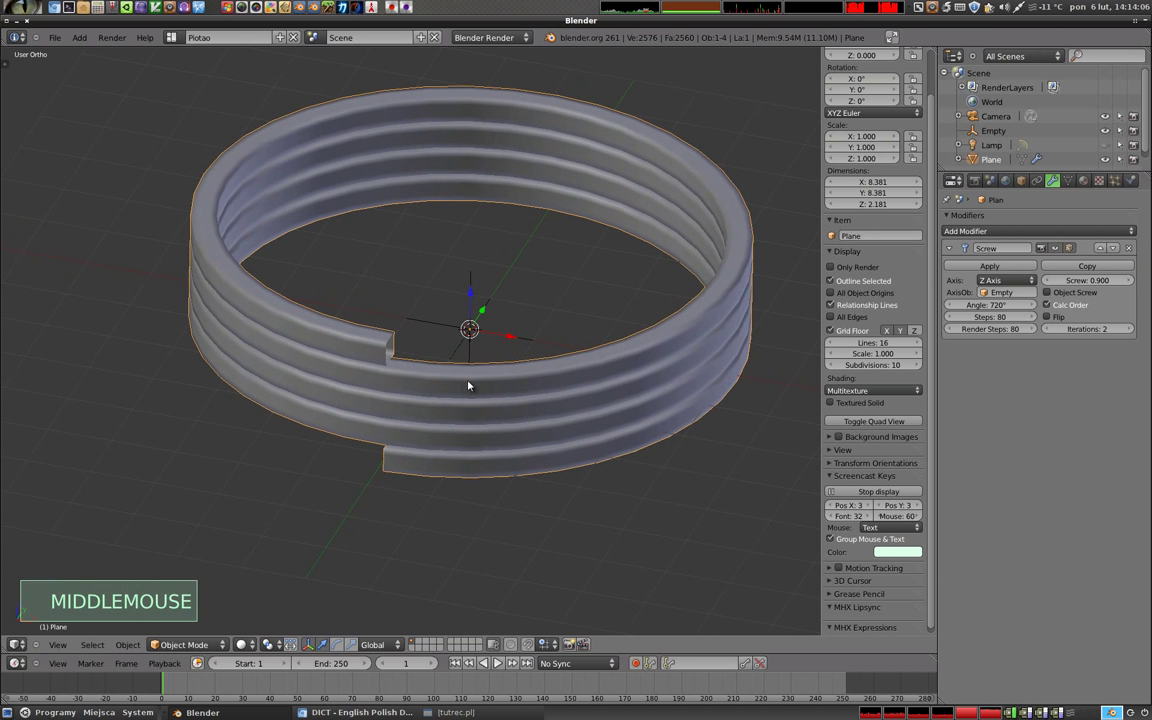
right_click(479, 279)
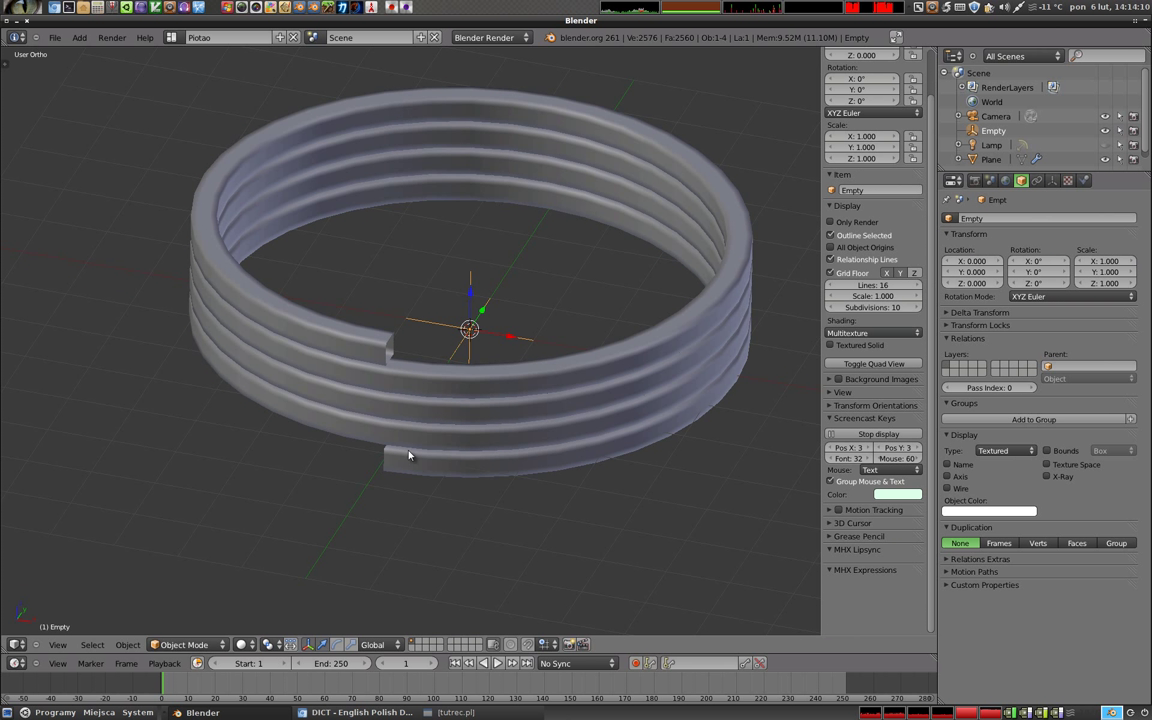
right_click(398, 465)
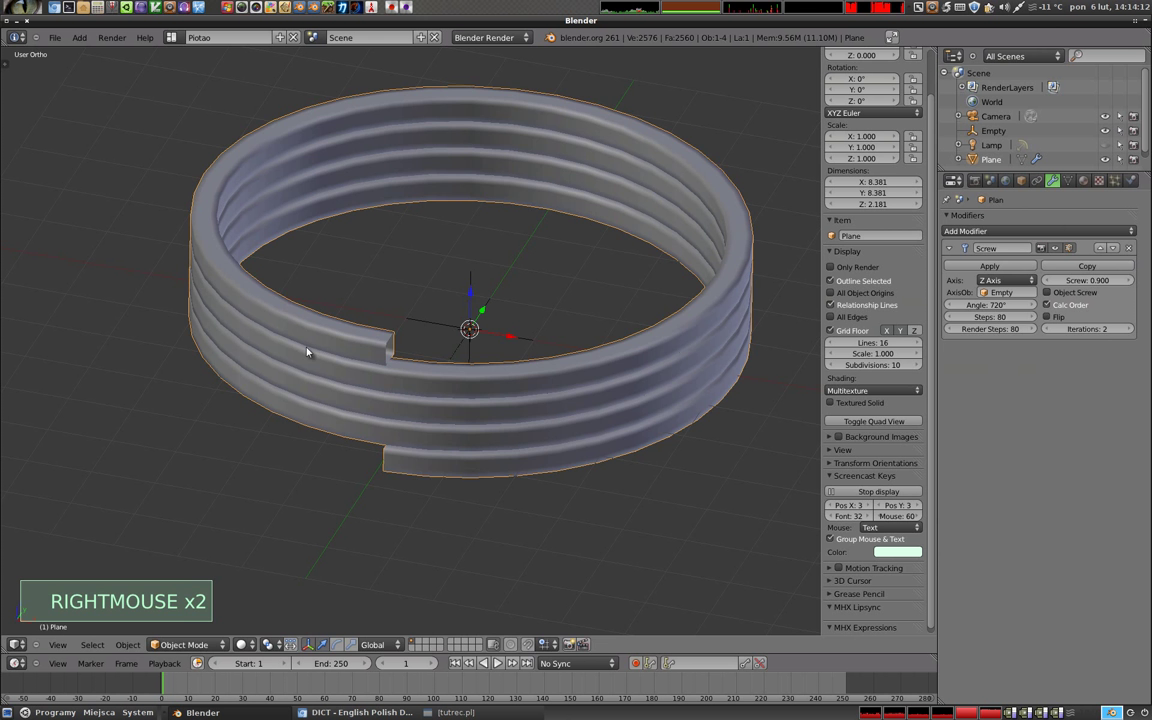
Reselect the coil so the Empty's position drives the Screw modifier offset.
right_click(686, 371)
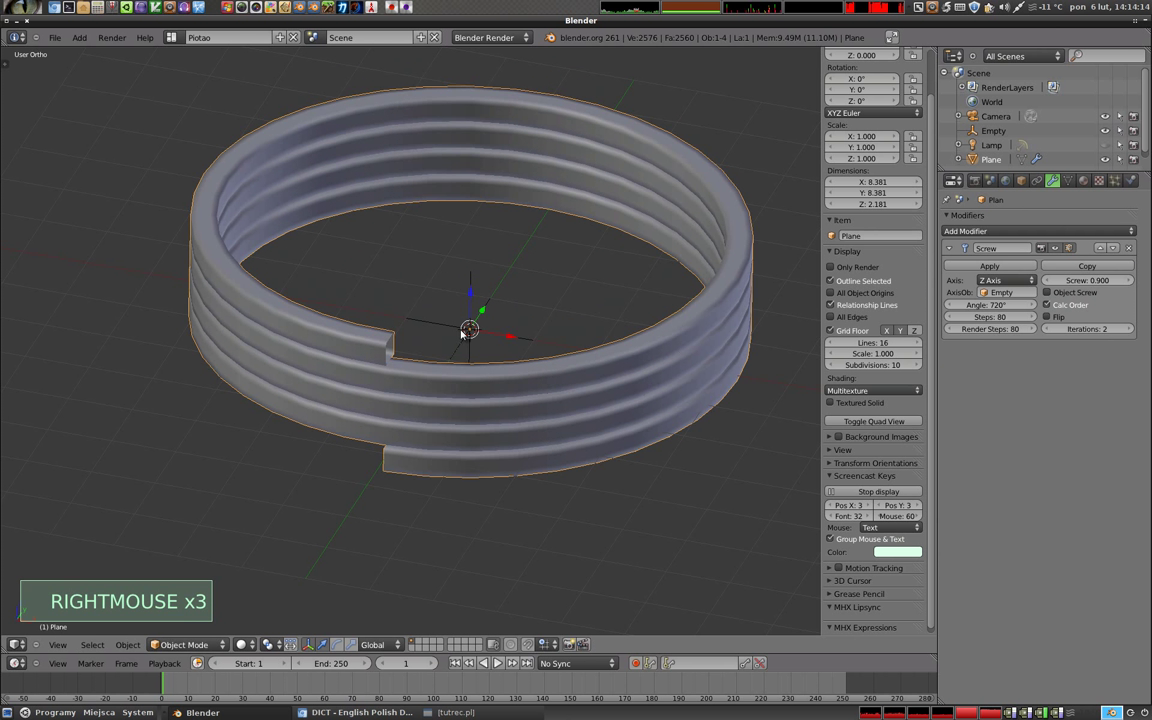
right_click(477, 280)
right_click(469, 399)
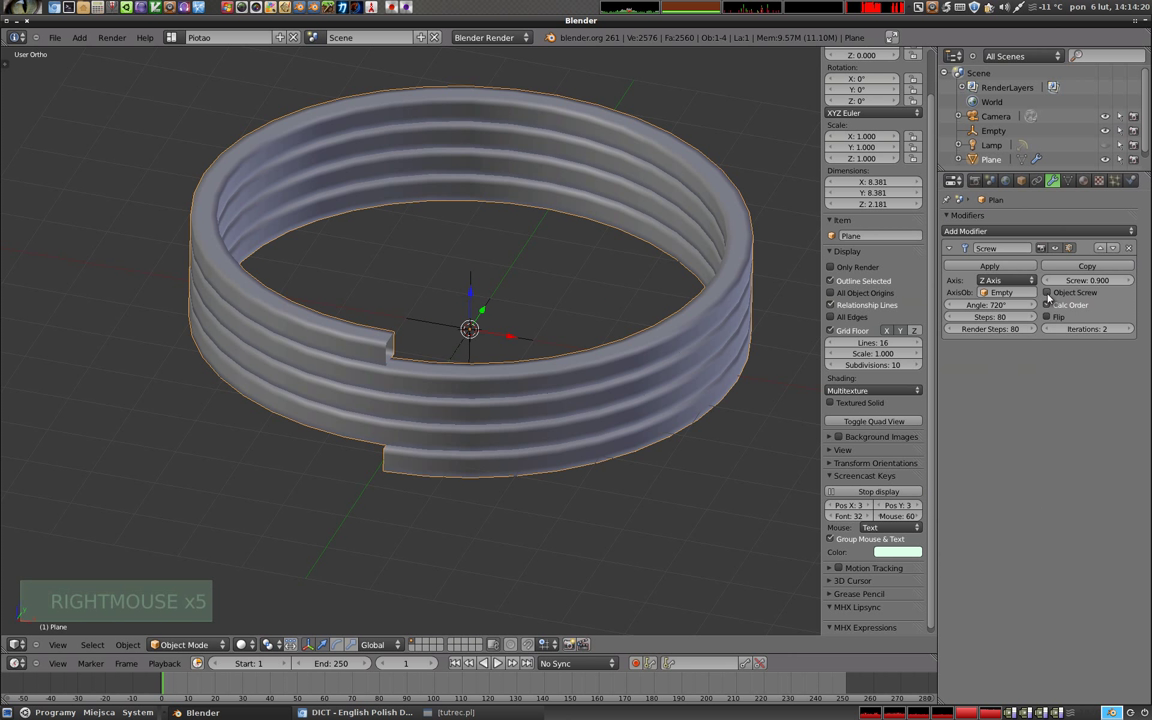
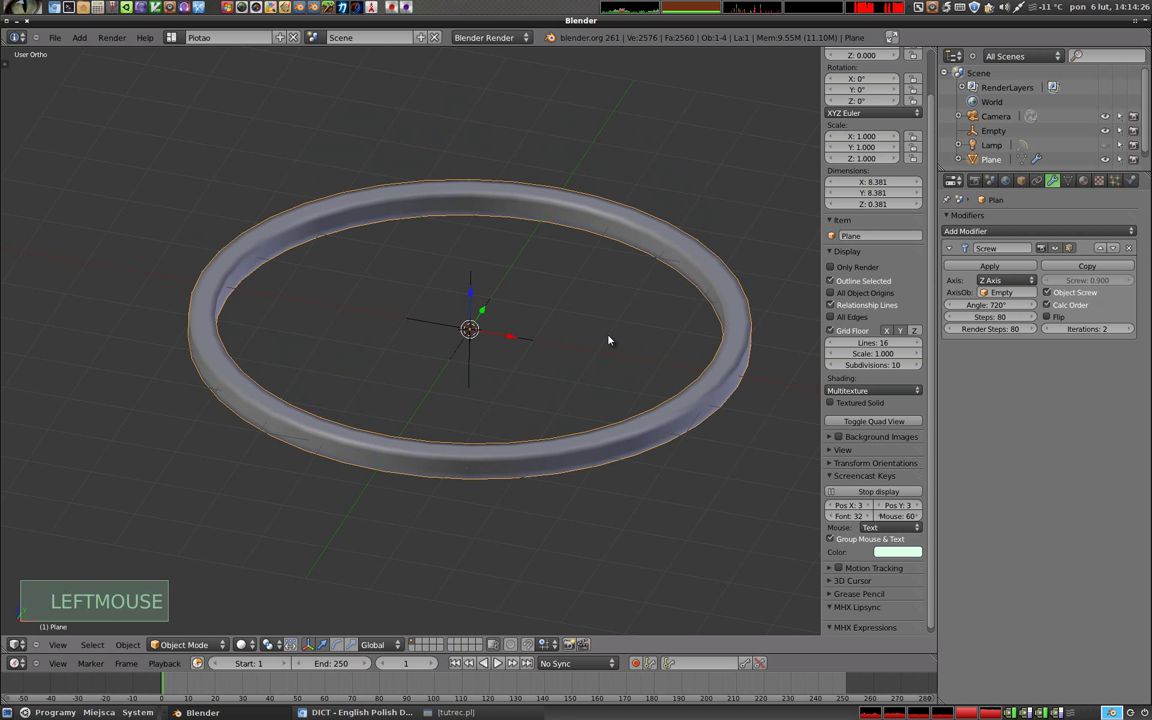
Raise the Empty along Z so the profile stretches into a taller coil.
right_click(477, 278)
click(475, 299)
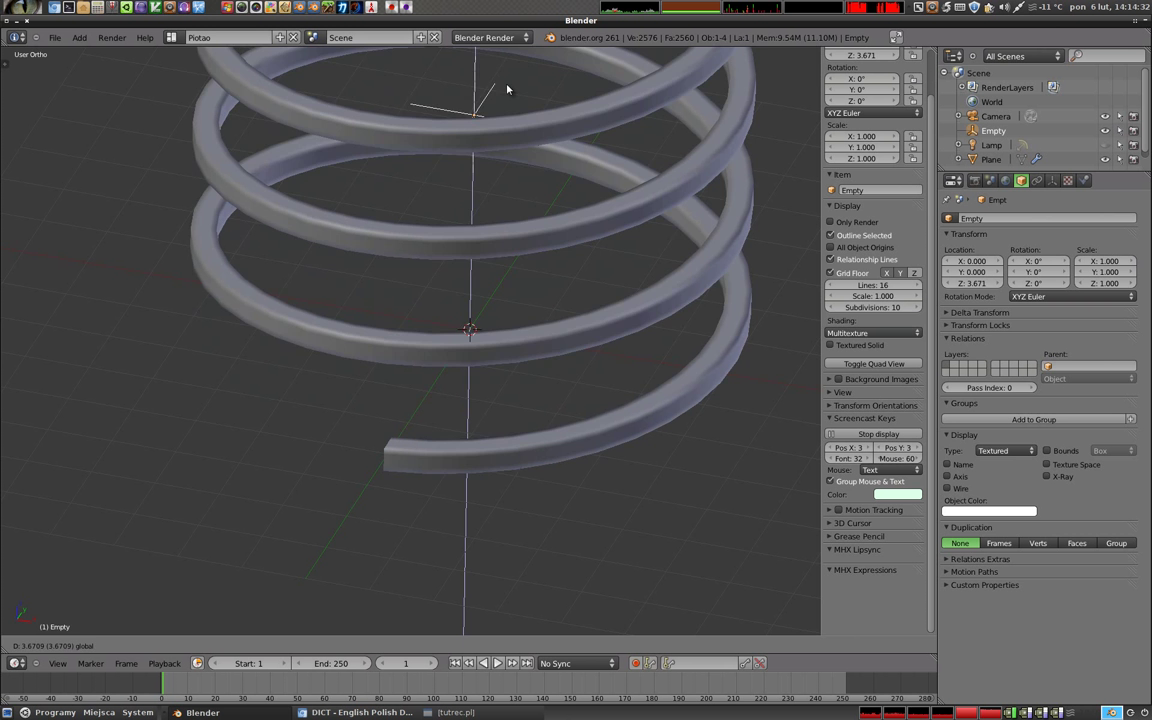
scroll(down, 3)
middle_click(494, 259)
middle_click(458, 403)
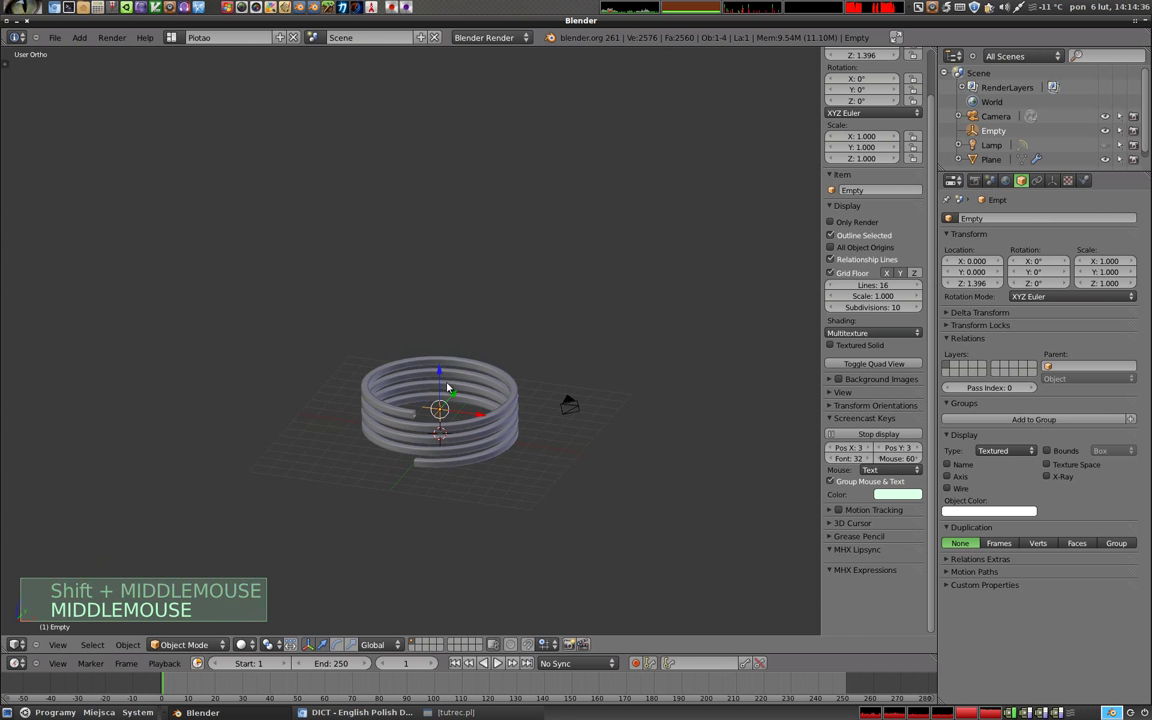
click(443, 392)
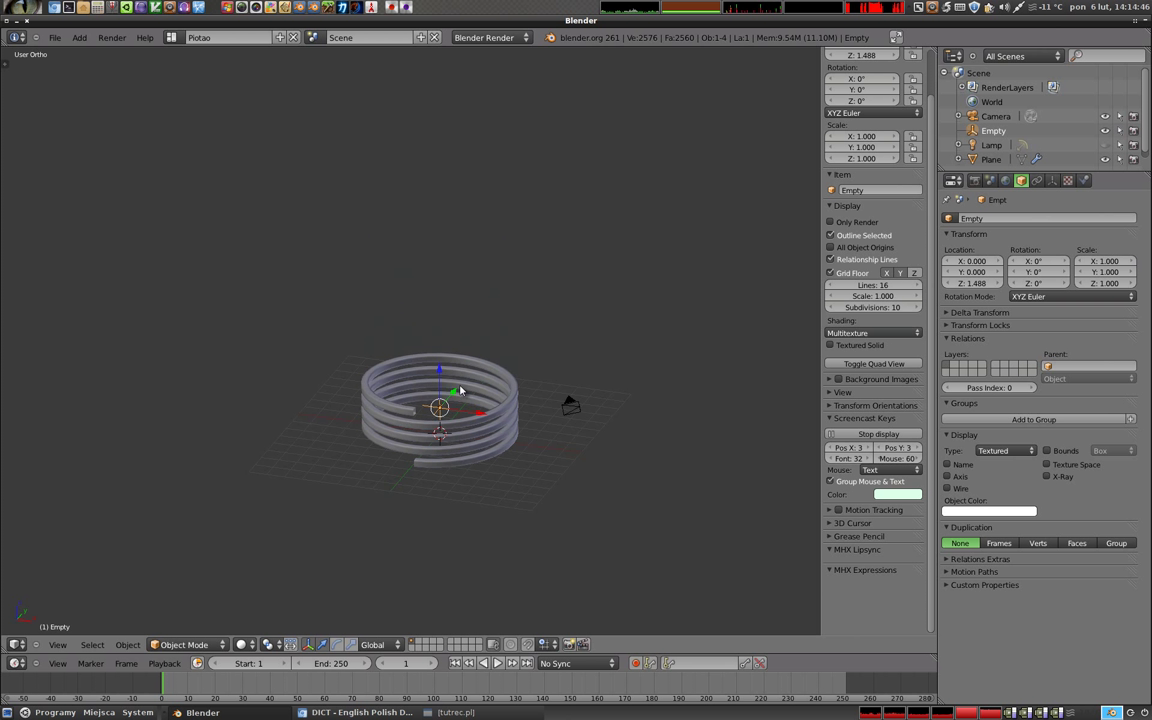
With Iterations at 7, move the Empty higher (Z 5.989) for a tall many-turn spring.
right_click(390, 447)
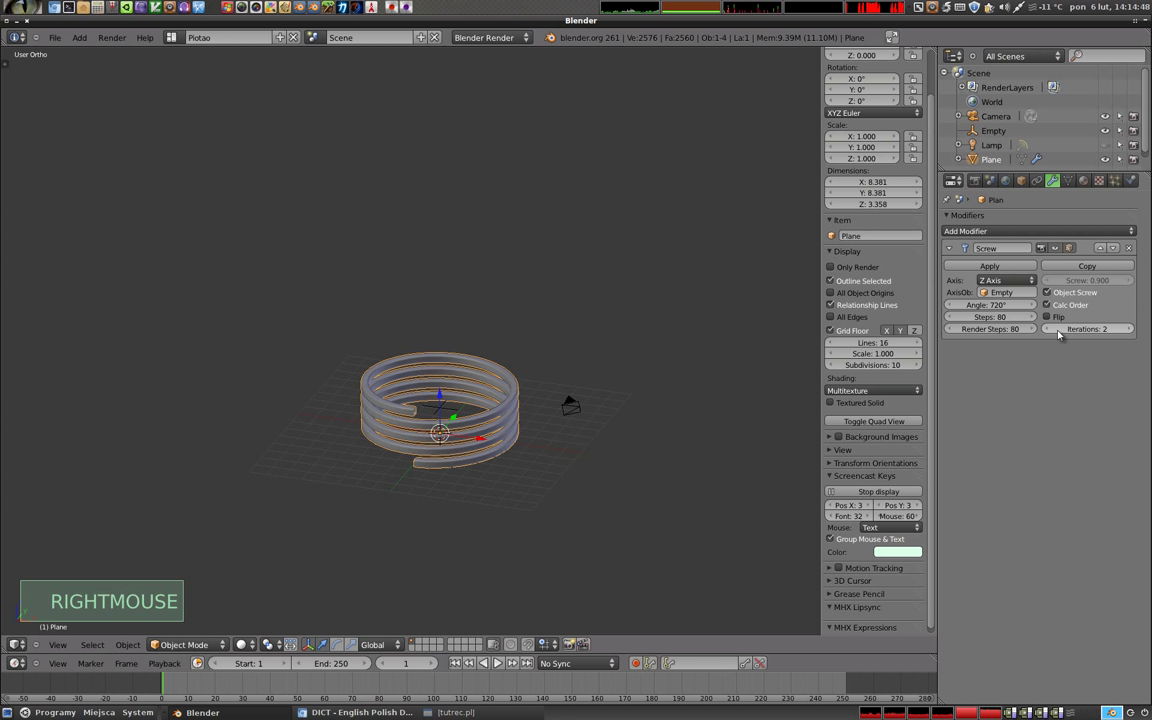
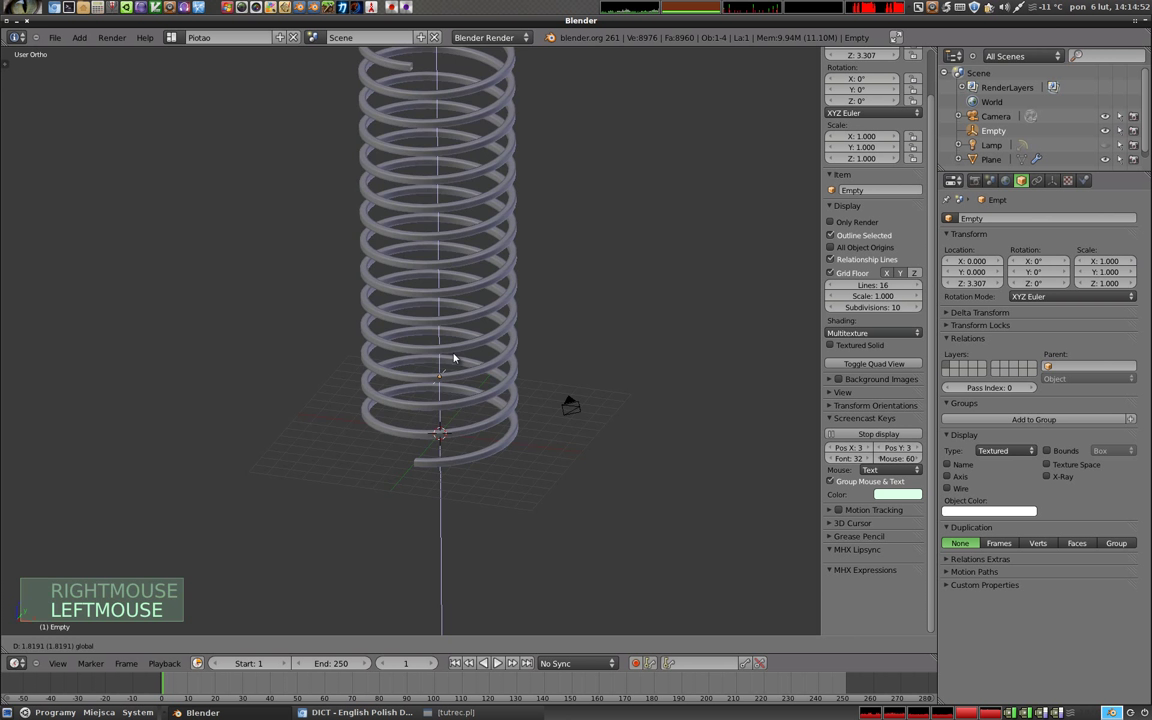
scroll(down, 3)
middle_click(454, 396)
click(453, 421)
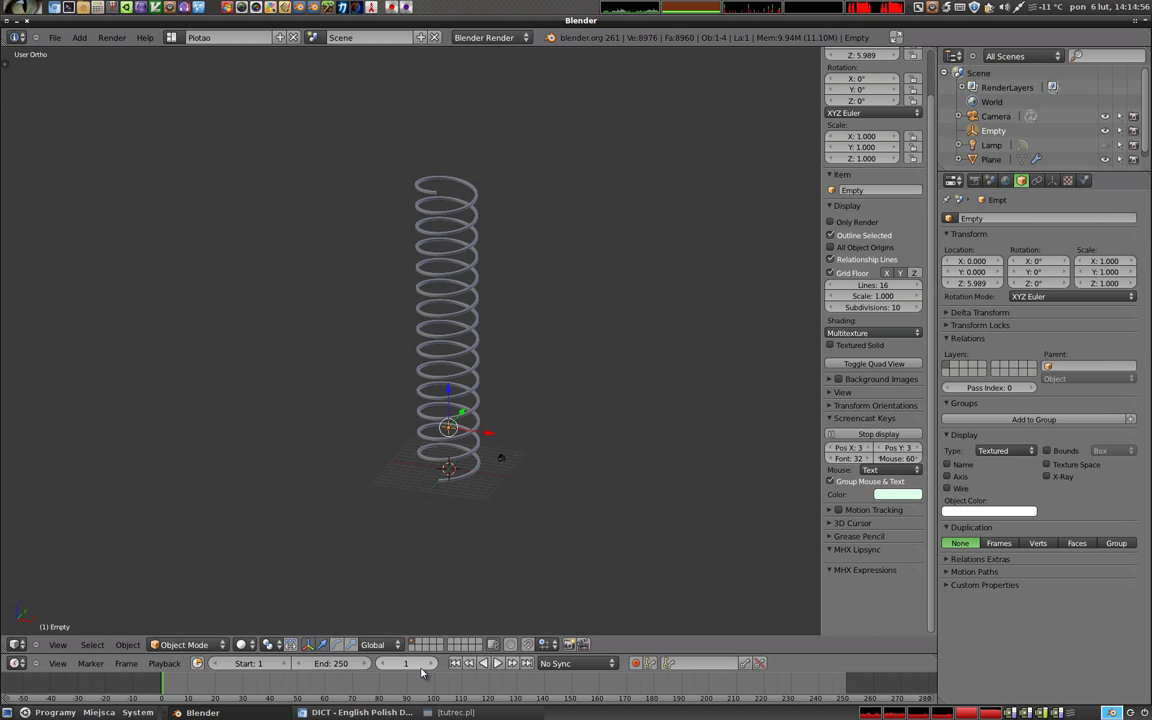